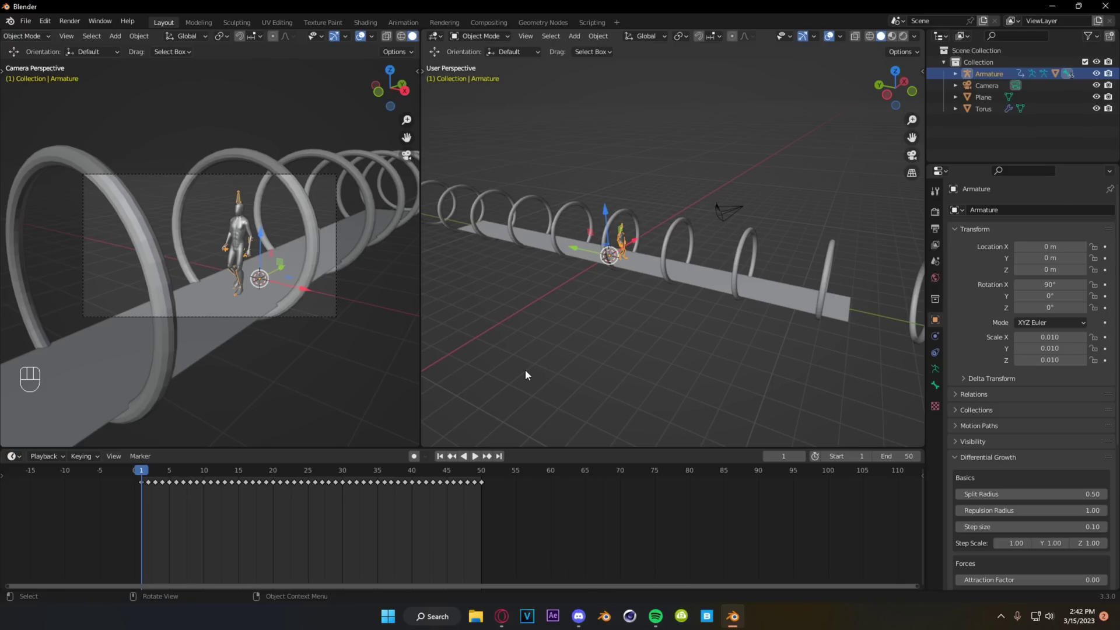
Play the walk animation while orbiting the ring tunnel, stop it, and select the Camera.
left_click(568, 379)
left_click(478, 460)
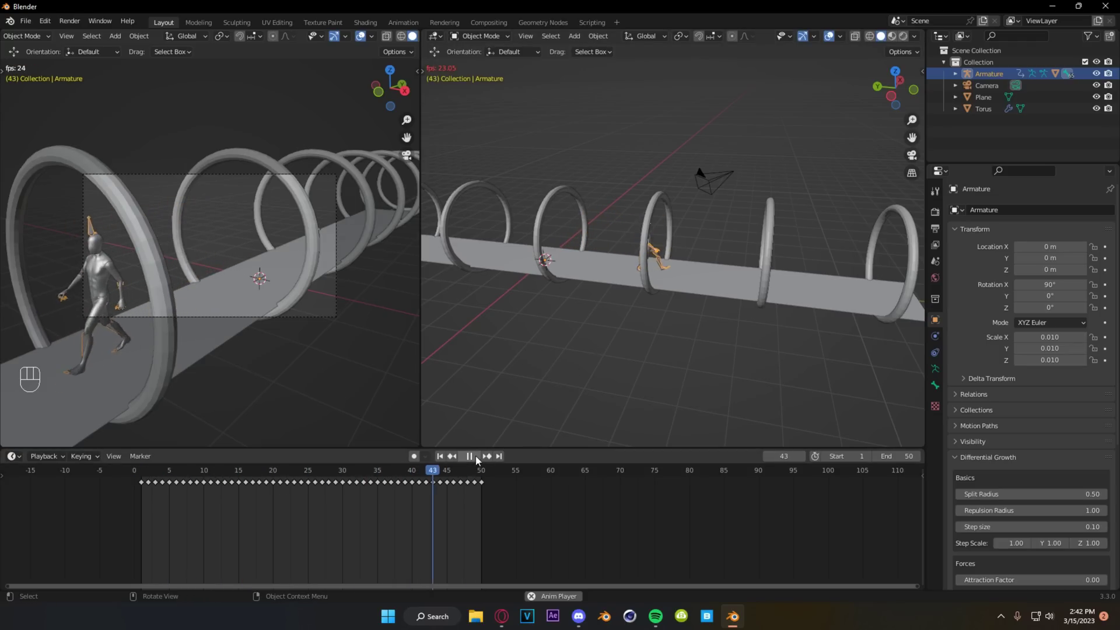
left_click_drag(646, 317, 498, 299)
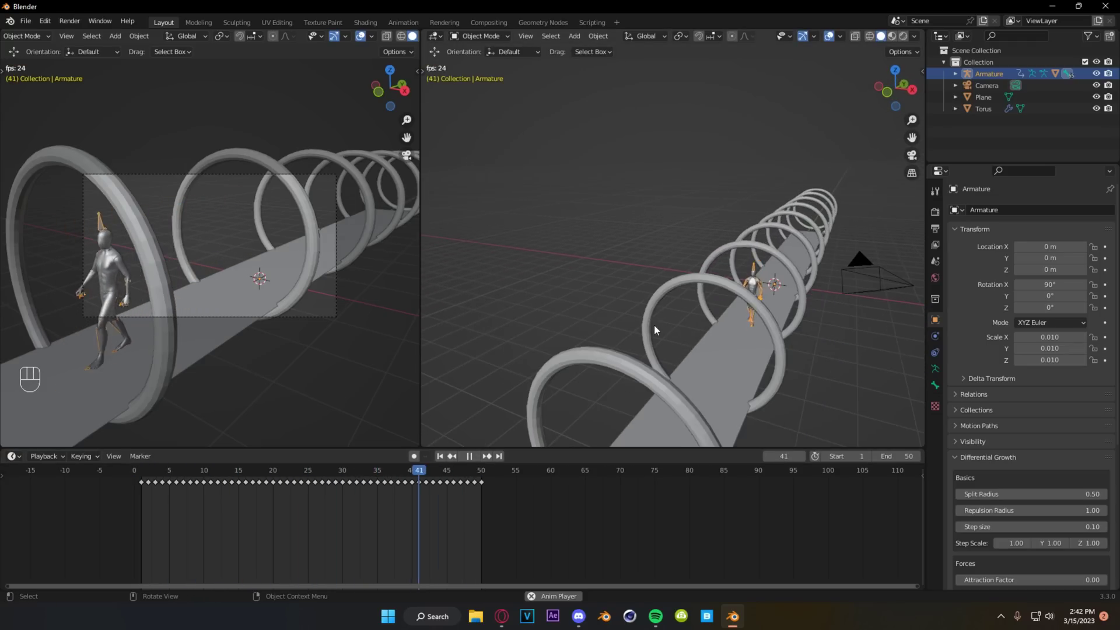
left_click_drag(669, 348, 681, 356)
left_click_drag(615, 366, 473, 468)
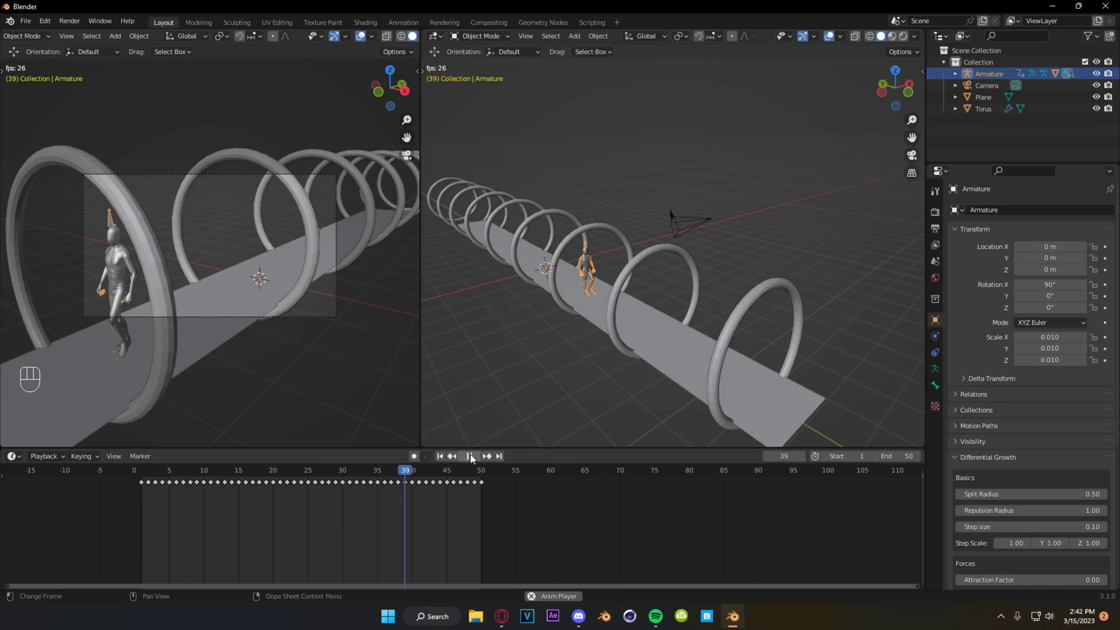
left_click(475, 458)
left_click_drag(455, 474, 379, 477)
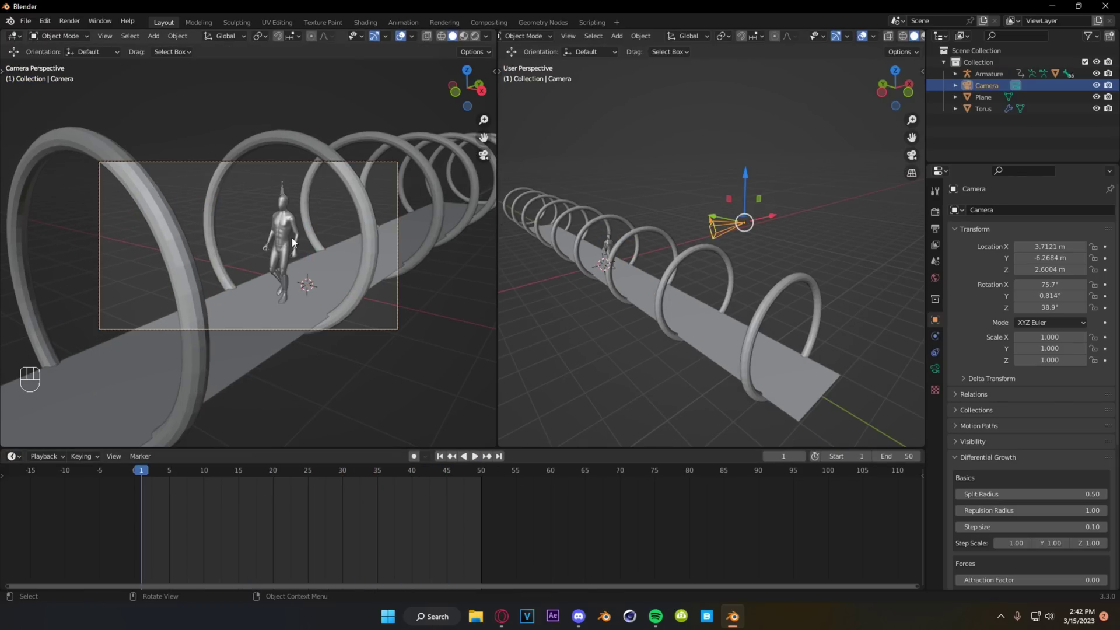
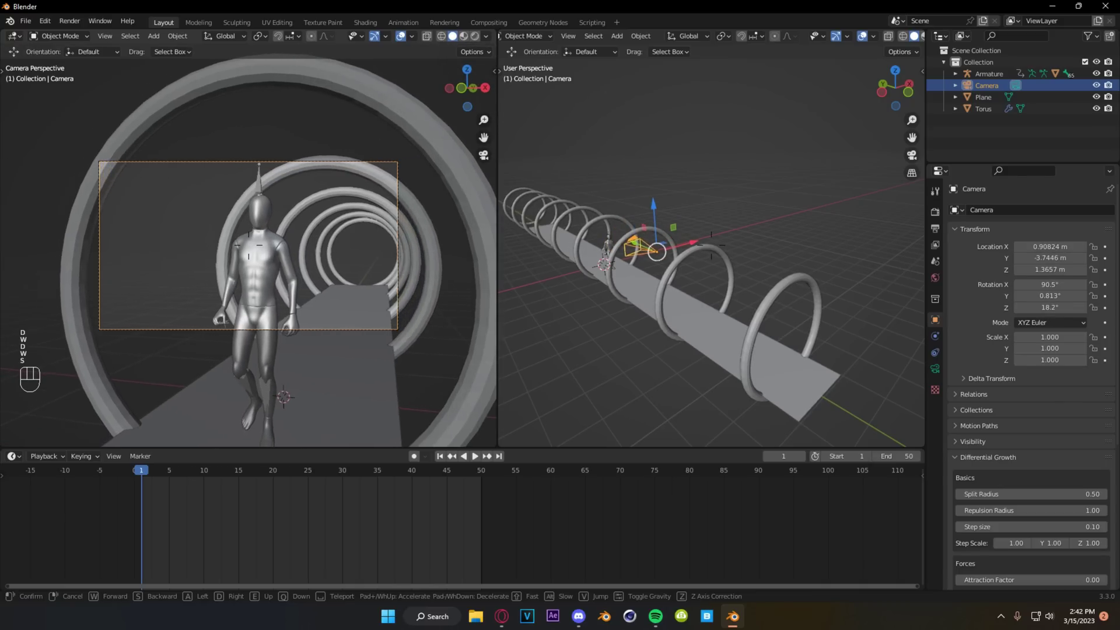
Walk-navigate the camera forward and sideways until it frames the character head-on up close.
key("shift+w")
left_click(292, 241)
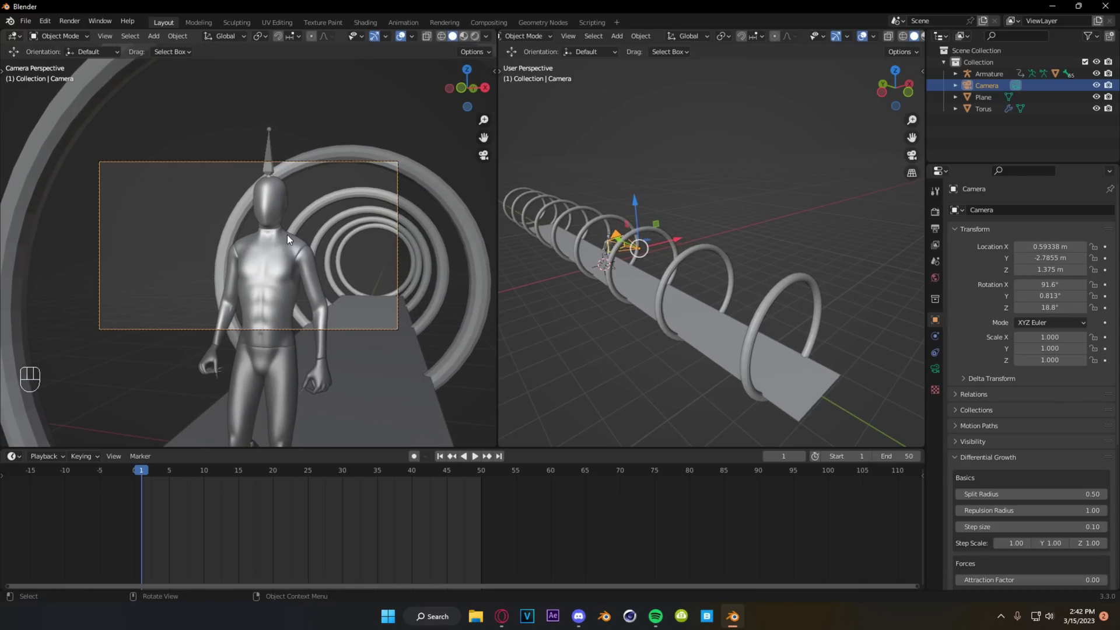
key("shift+f")
key("shift+a")
key("d")
key("d")
key("shift+w")
key("shift+s")
key("shift+w")
key("shift+w")
key("d")
key("d")
key("s")
key("s")
Set the camera's Passepartout to 1.0 so everything outside the frame is fully black.
left_click(291, 238)
left_click(944, 374)
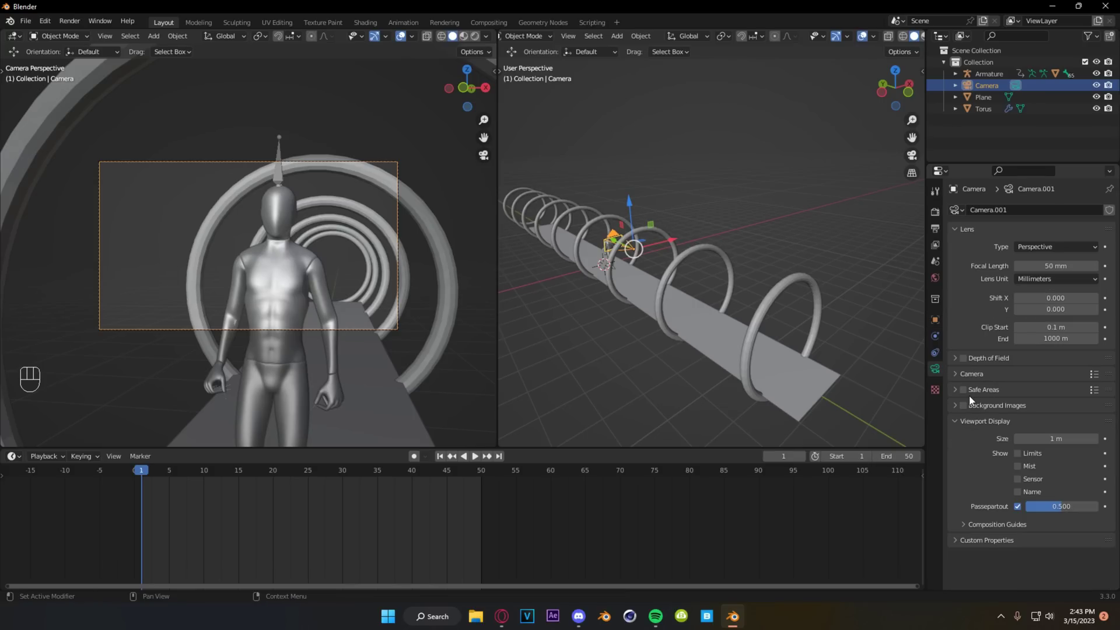
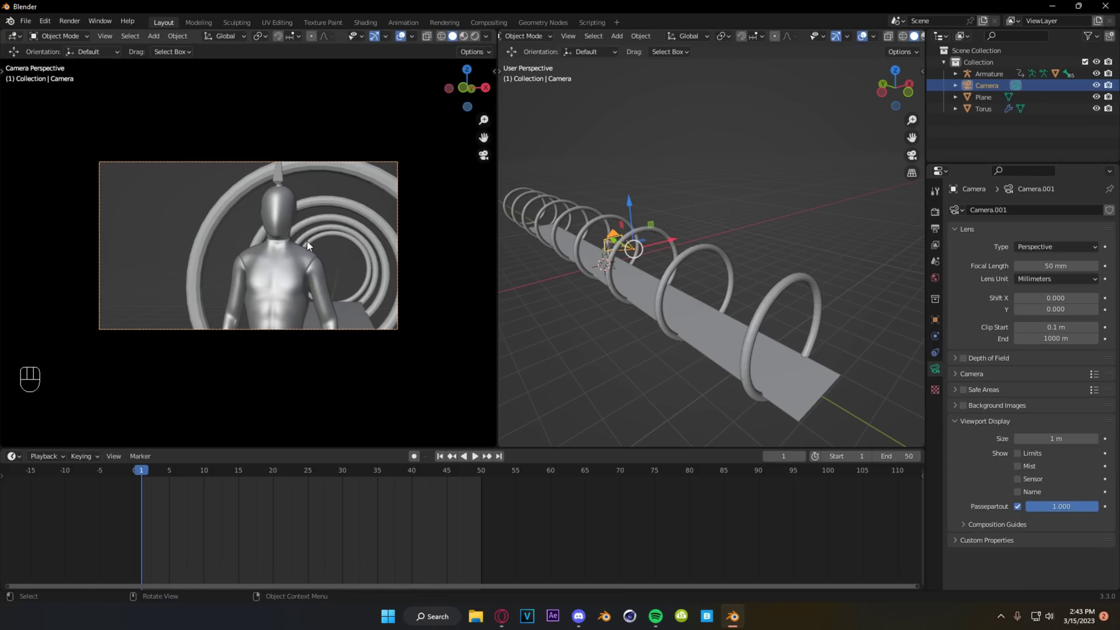
key("shift+f")
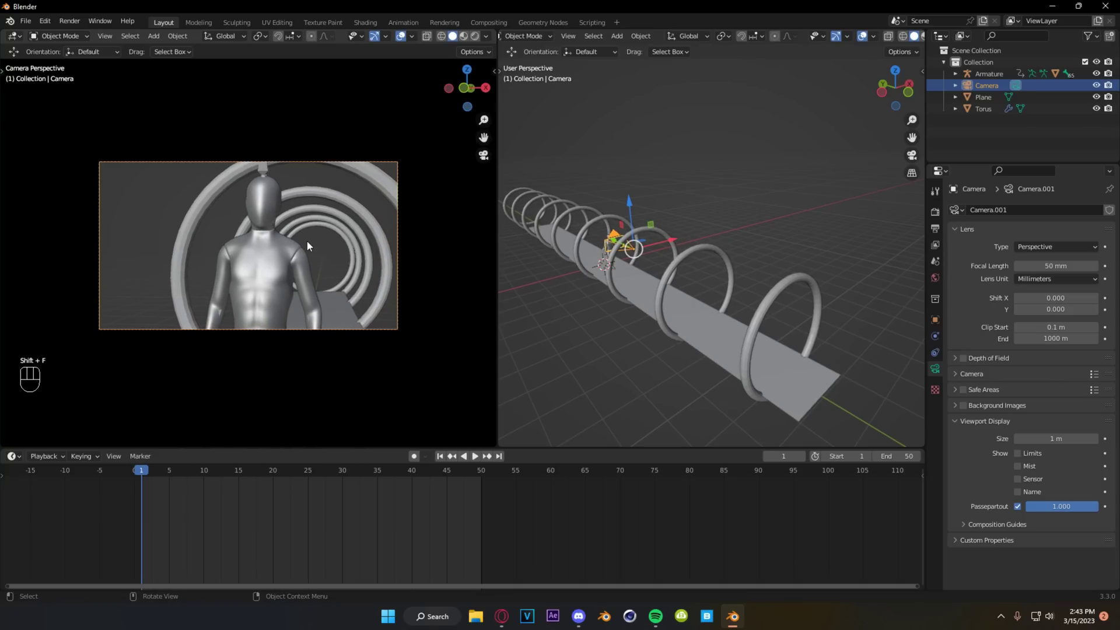
Switch the camera Lens Type to Orthographic and adjust its scale to compare the shot.
left_click_drag(320, 240, 319, 219)
middle_click(318, 219)
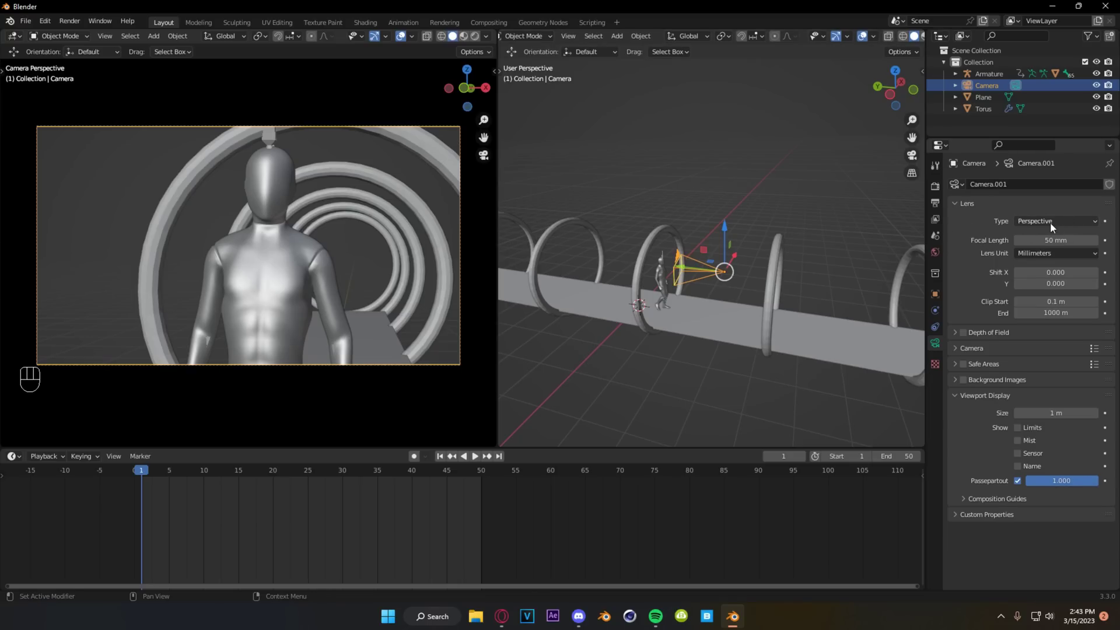
left_click_drag(1061, 226, 1027, 225)
left_click_drag(1048, 229, 1068, 253)
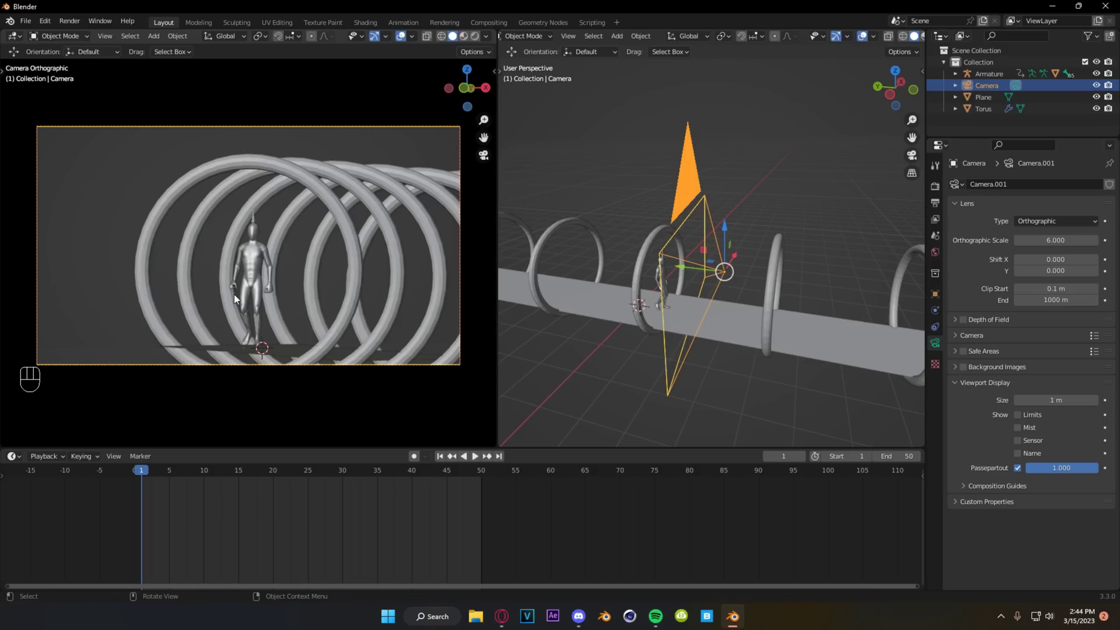
Switch to a Panoramic lens, preview it in Cycles rendered view, and try the Mirror Ball projection.
left_click_drag(1069, 227, 1057, 266)
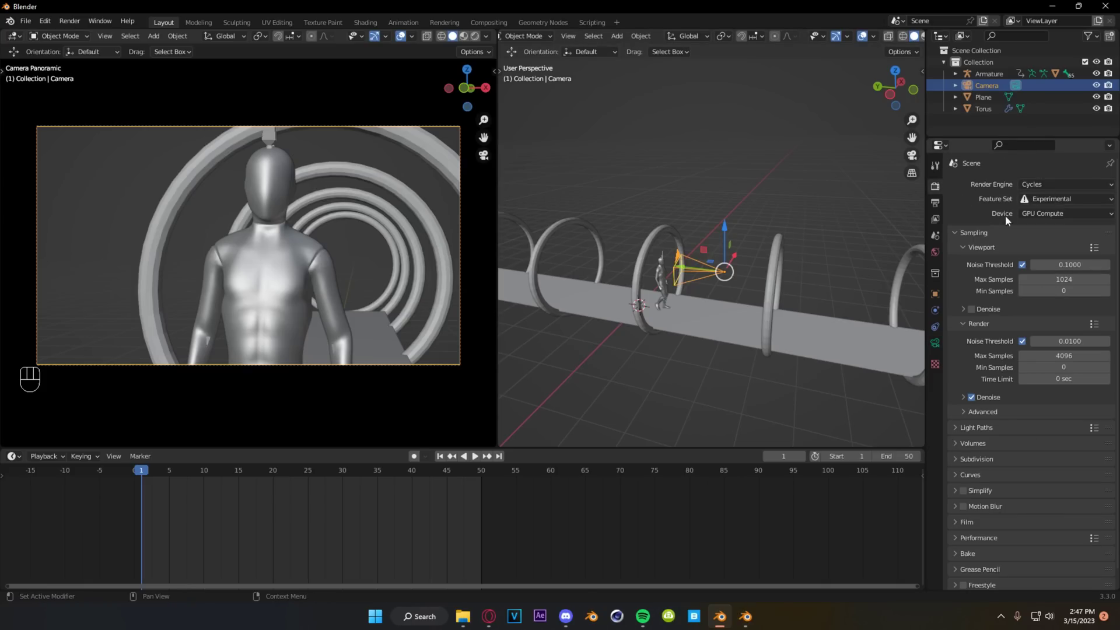
left_click(944, 348)
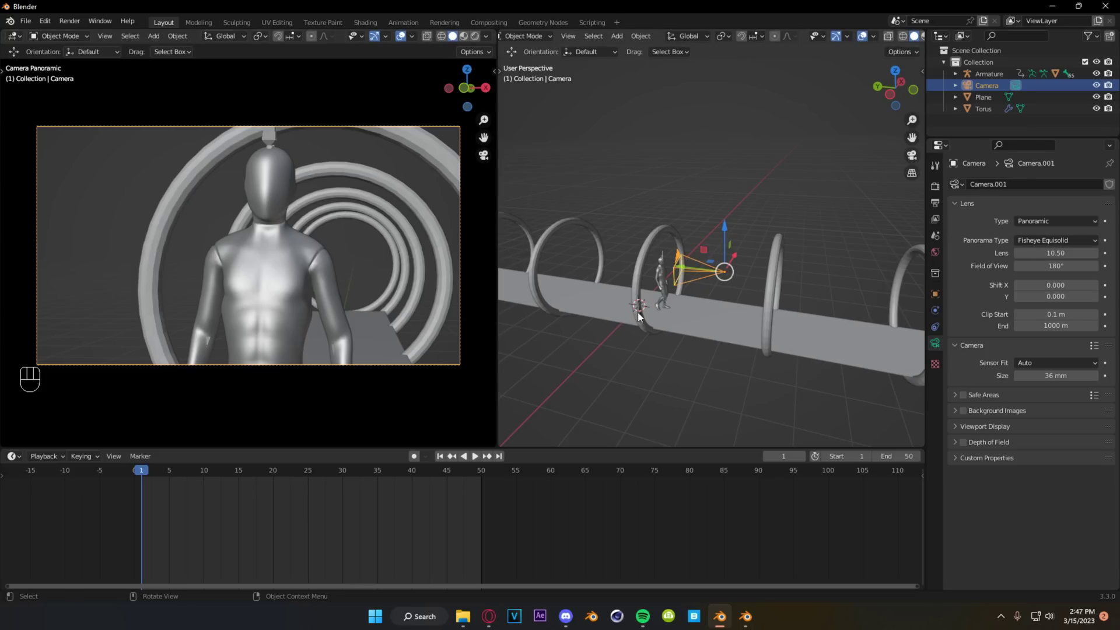
key("z")
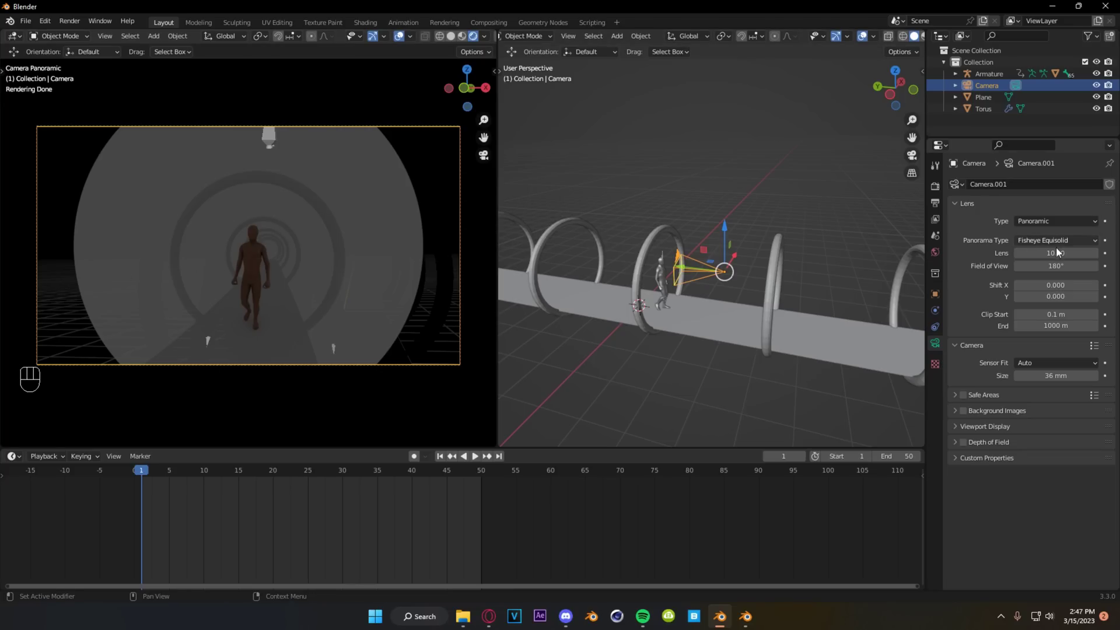
left_click_drag(1070, 244, 1061, 301)
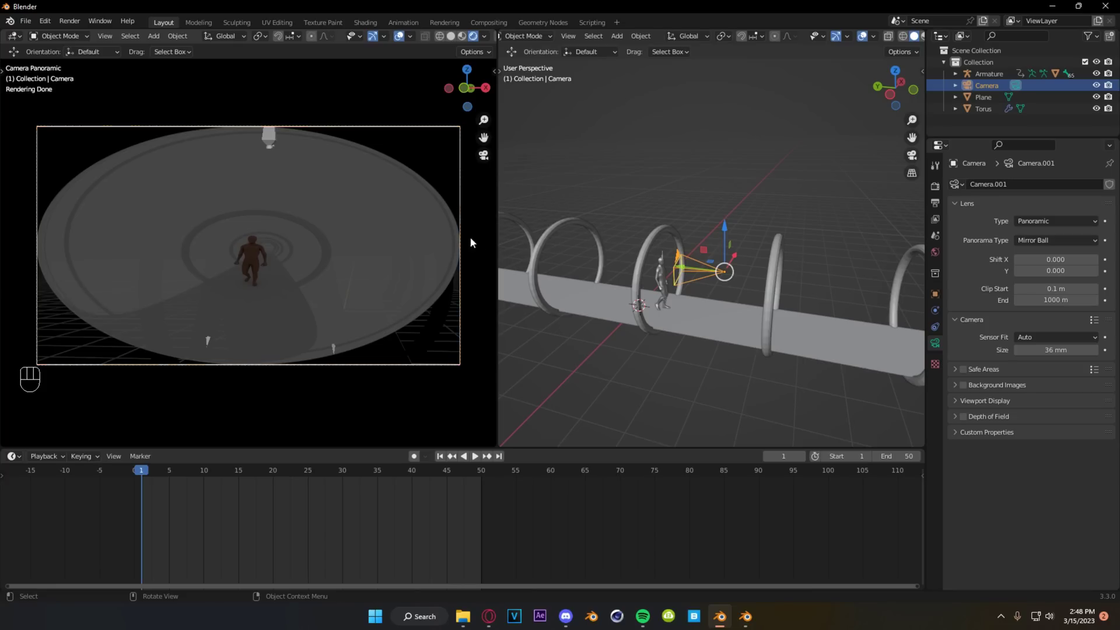
Return the lens to Perspective 50 mm, switch back to solid shading, and browse the Add Curve list.
left_click(1055, 223)
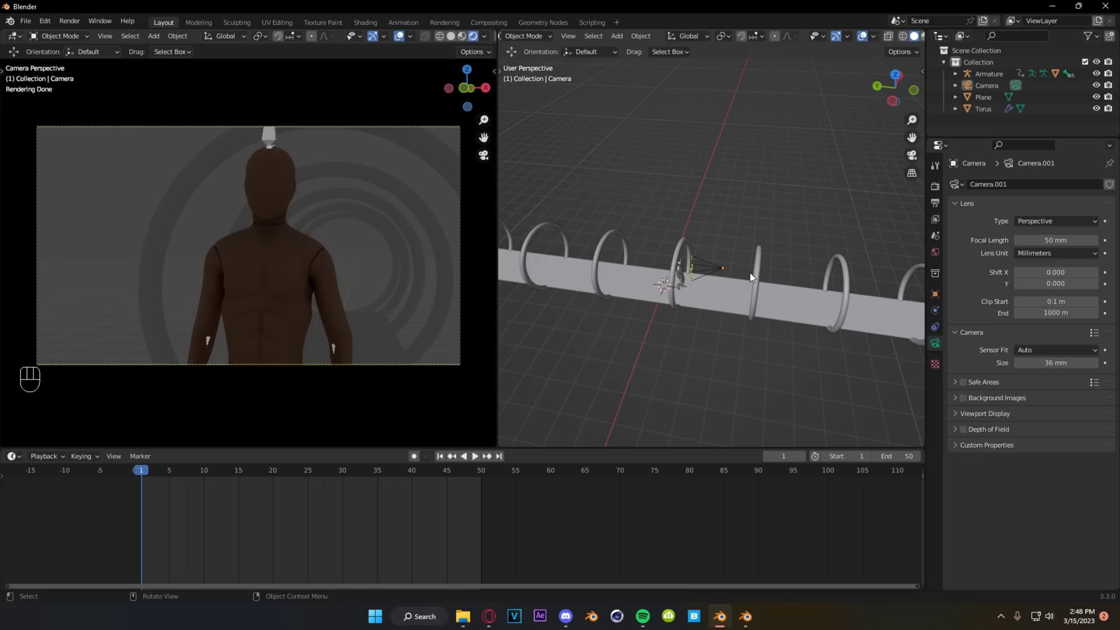
key("z")
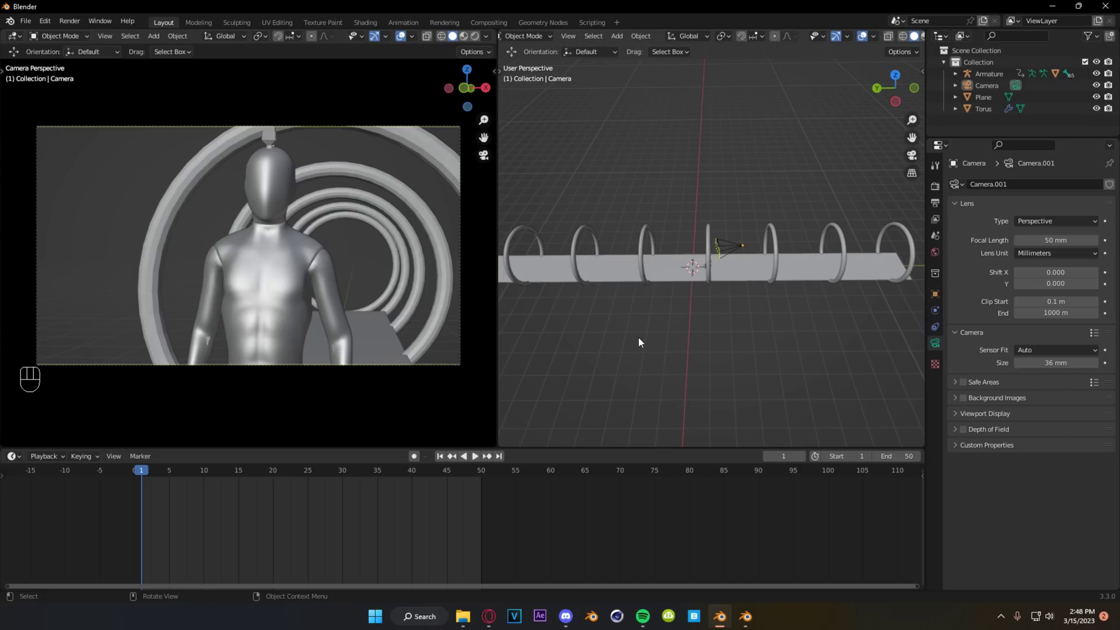
left_click(715, 325)
left_click(727, 338)
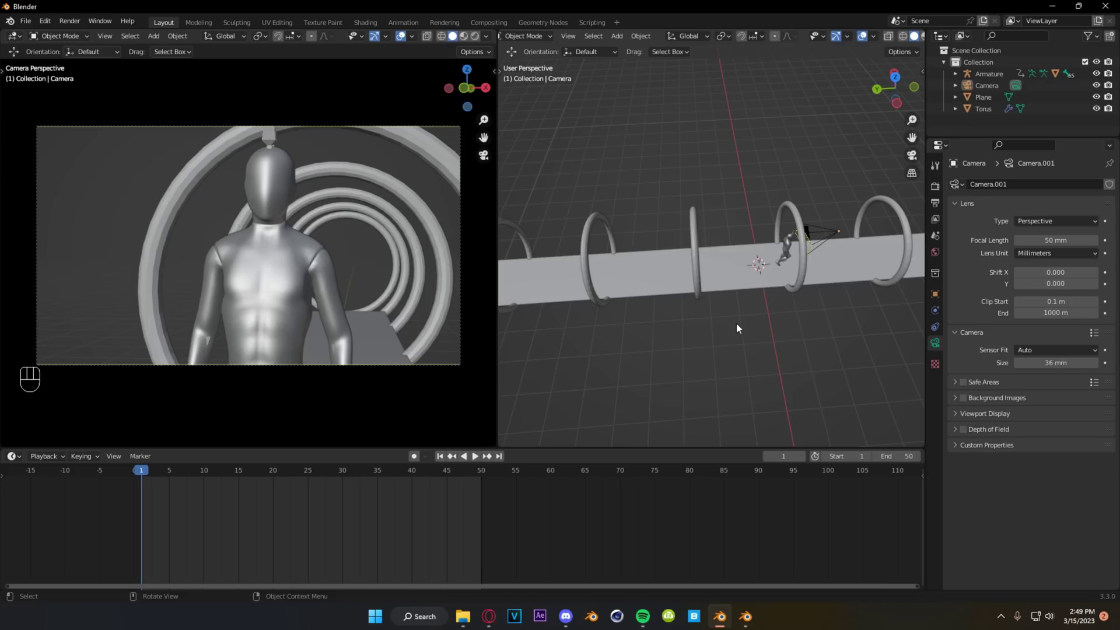
left_click(709, 331)
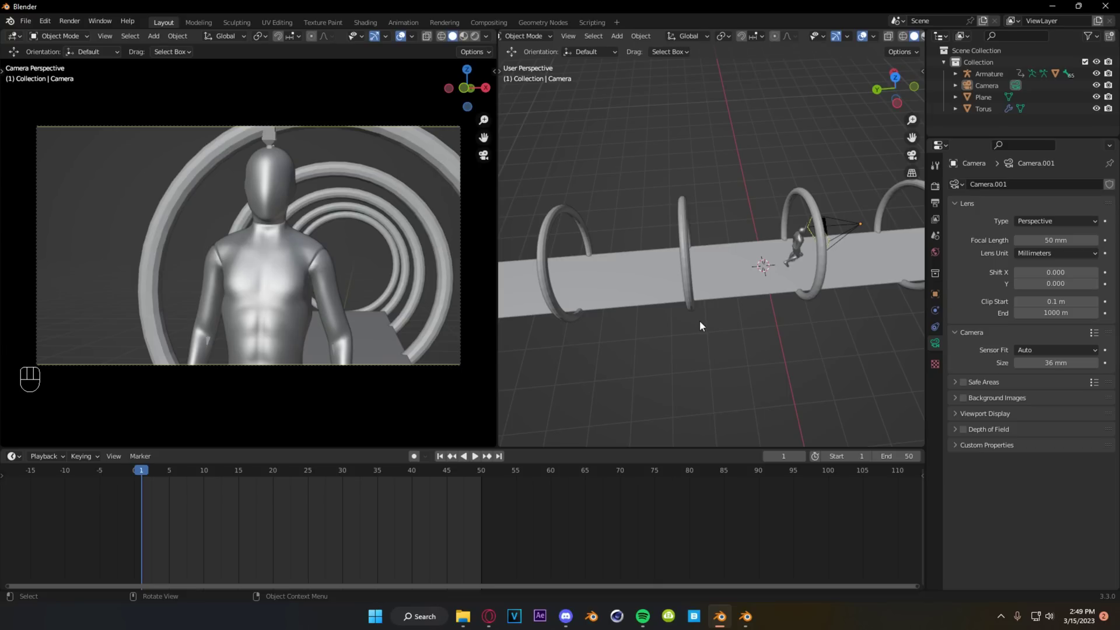
Add a Bezier circle curve and scale it up large enough to surround the character.
key("shift+a")
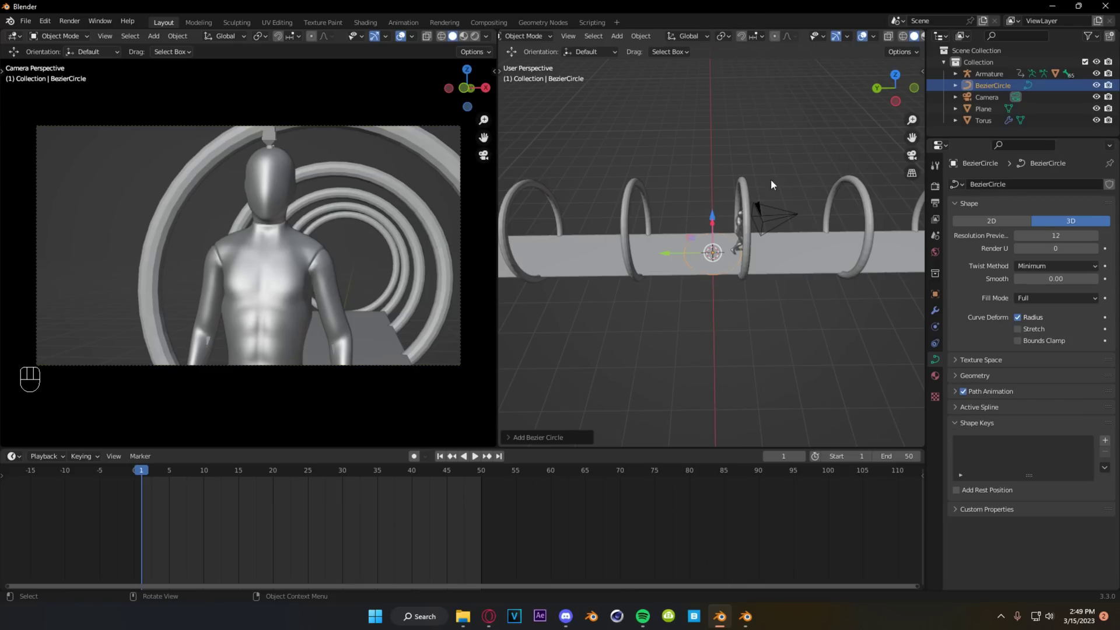
key("s")
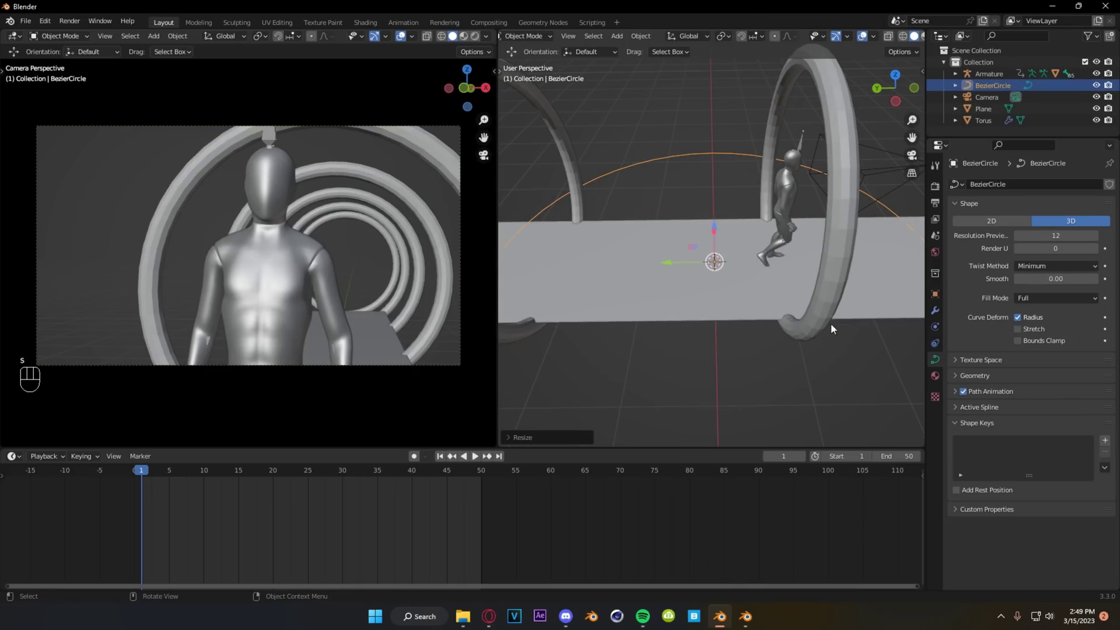
left_click(696, 265)
left_click(714, 237)
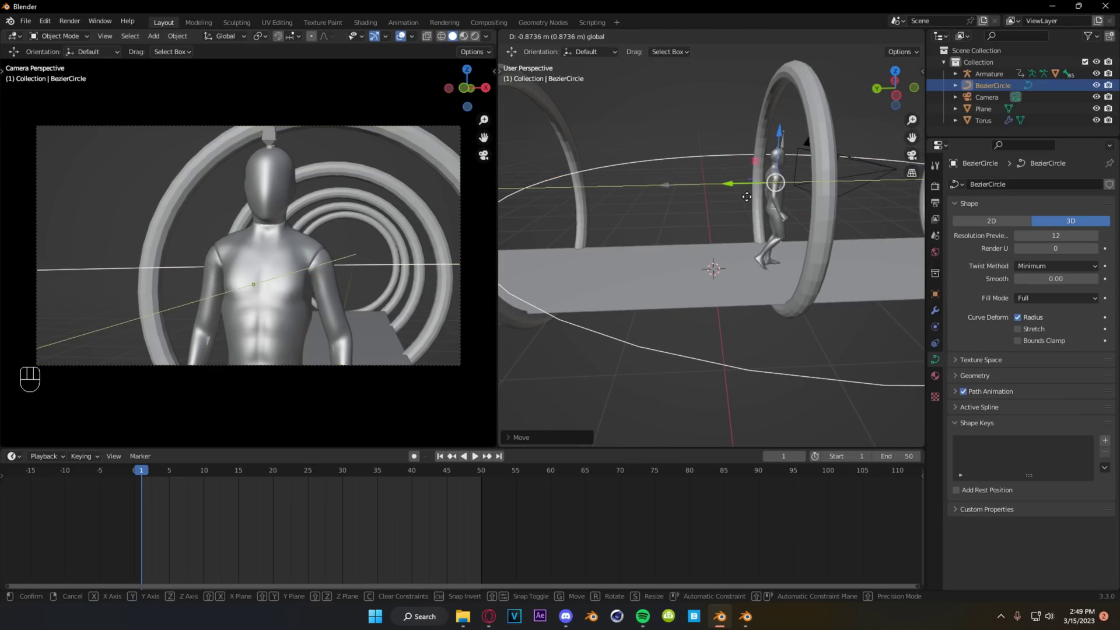
Move the circle straight up along Z to the character's chest height.
key("KP_5")
key("KP_7")
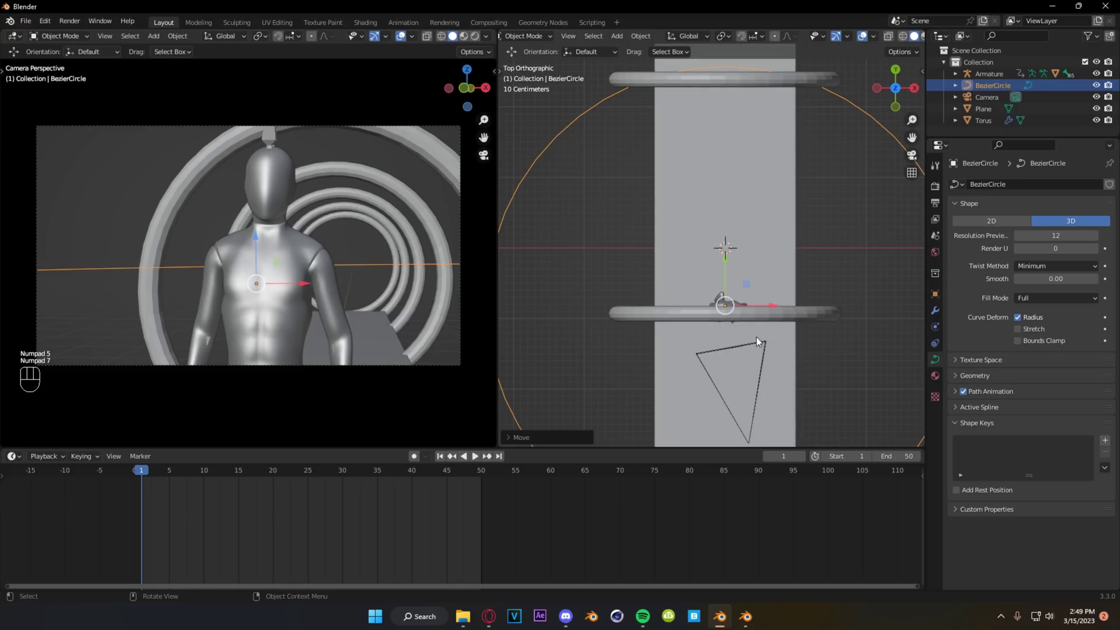
left_click_drag(725, 298, 802, 233)
left_click(942, 329)
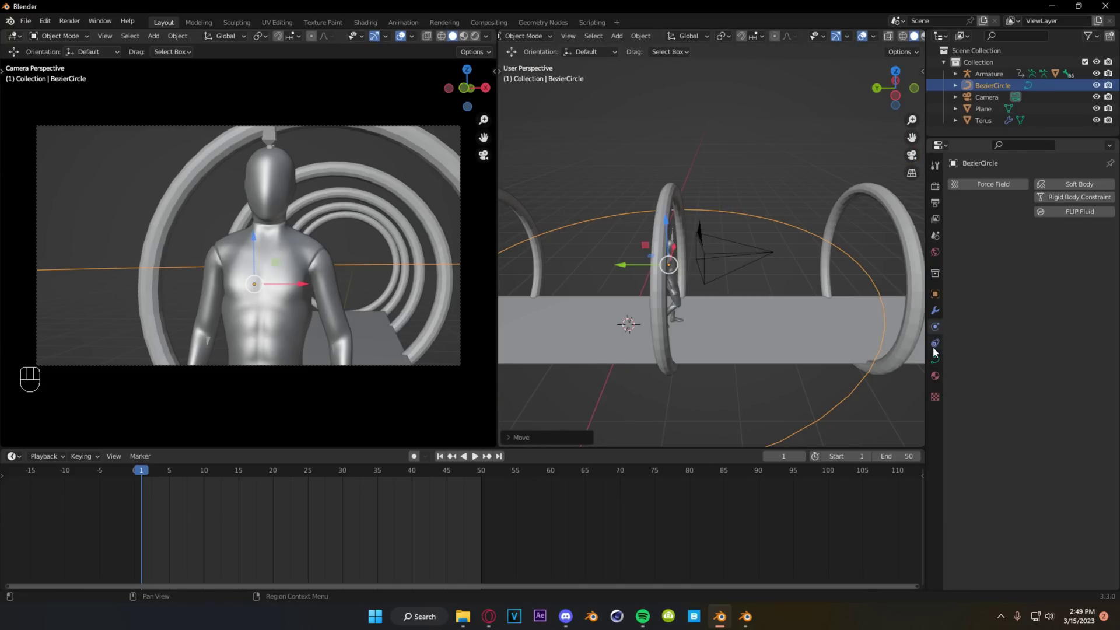
Give the BezierCircle a Child Of constraint targeting the Armature bone mixamorig1.Neck.
left_click(936, 350)
left_click_drag(1000, 184, 1071, 249)
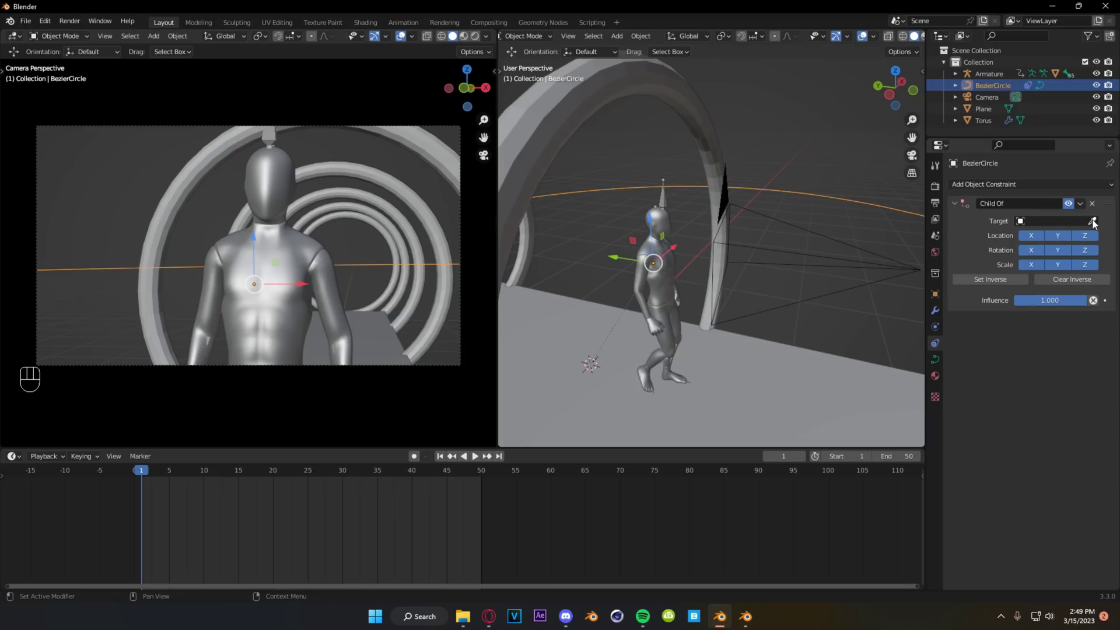
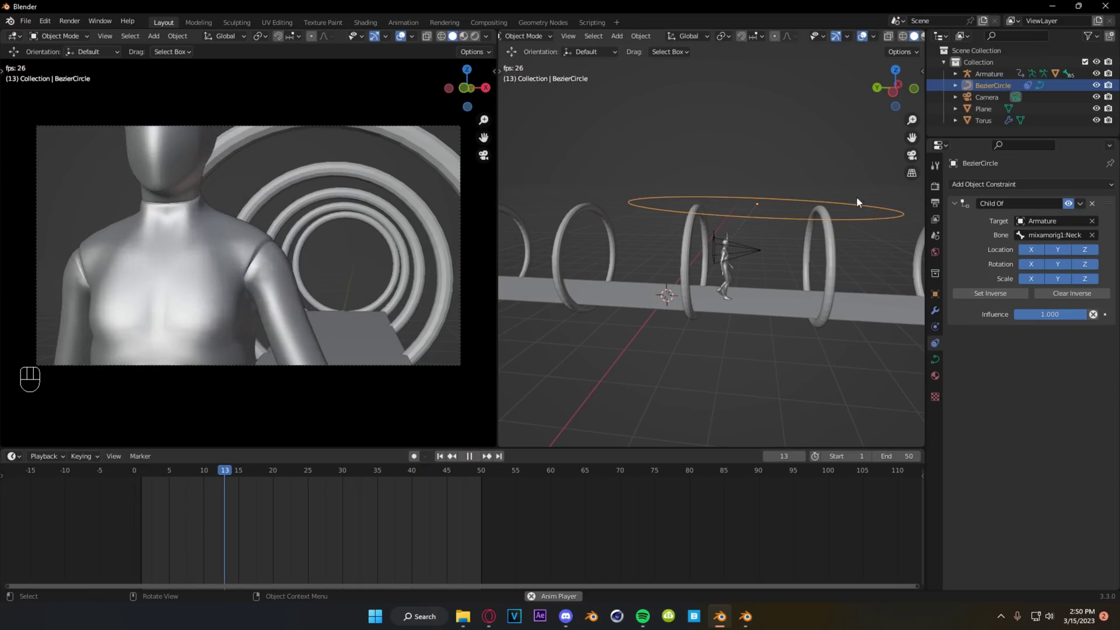
left_click(730, 289)
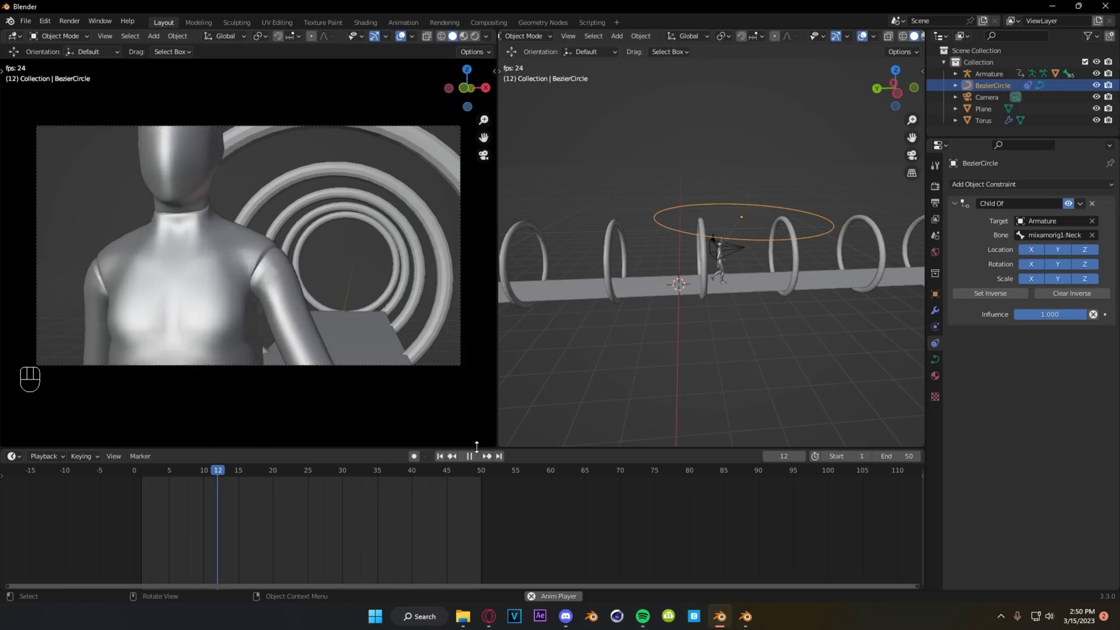
Stop playback at frame 1 and move the circle into place around the tunnel.
left_click(474, 459)
left_click(443, 460)
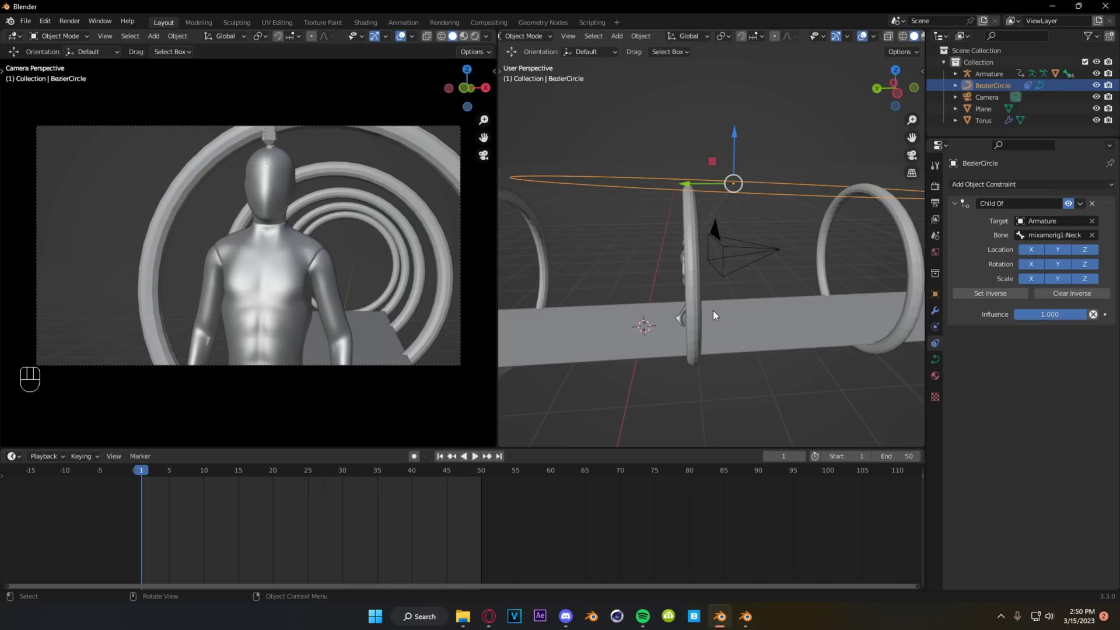
left_click(698, 301)
left_click(709, 297)
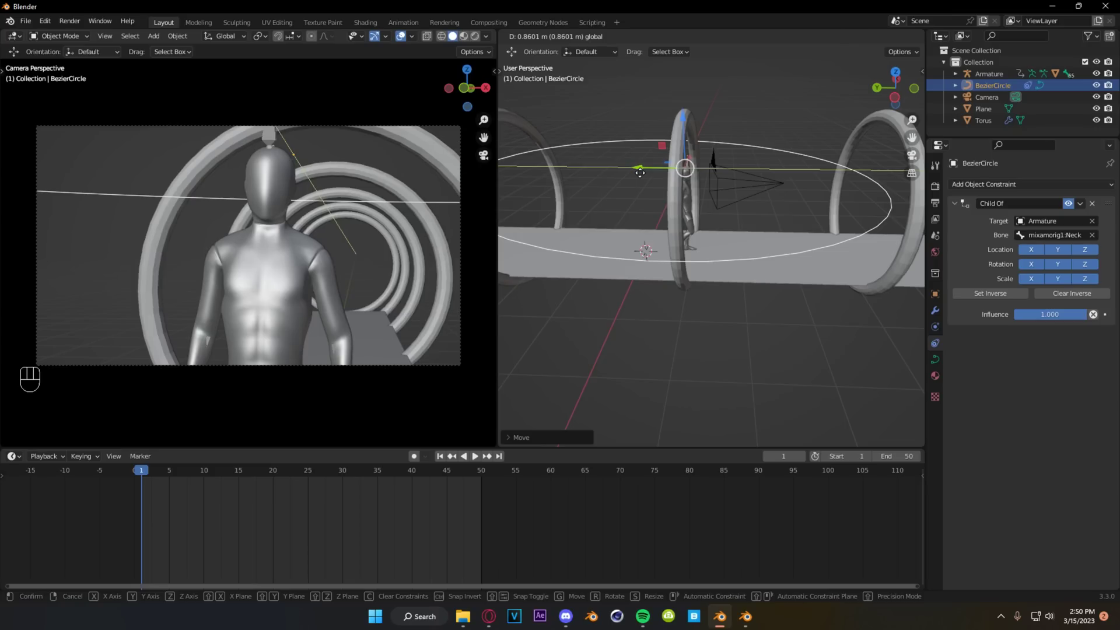
Give the Camera a Follow Path constraint targeting BezierCircle and move it beside the character.
left_click(769, 242)
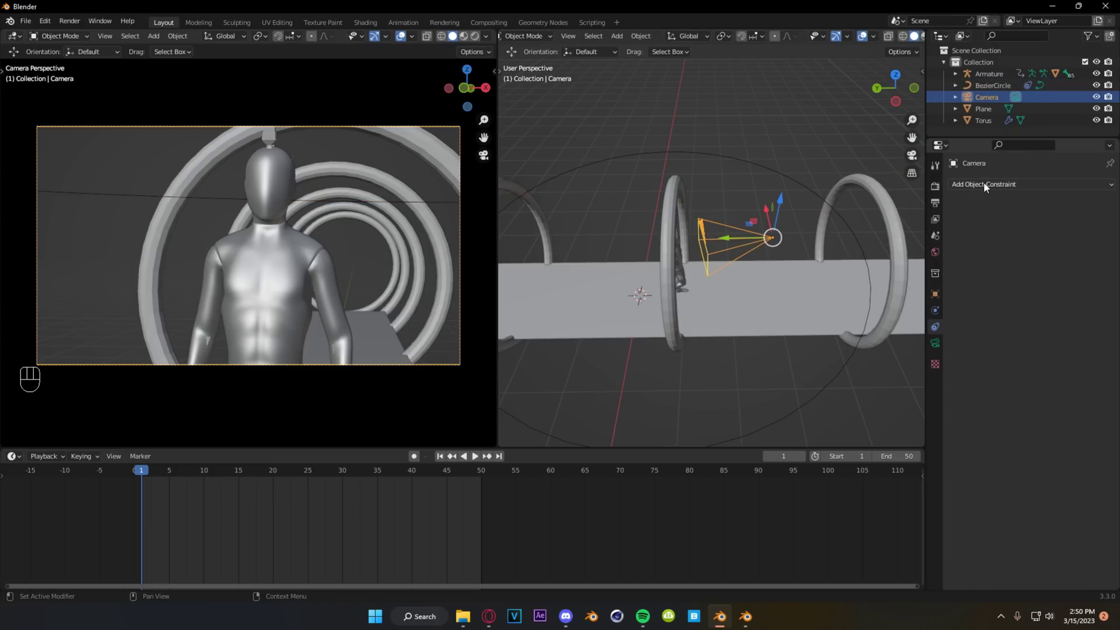
left_click_drag(989, 187, 1089, 274)
left_click(711, 289)
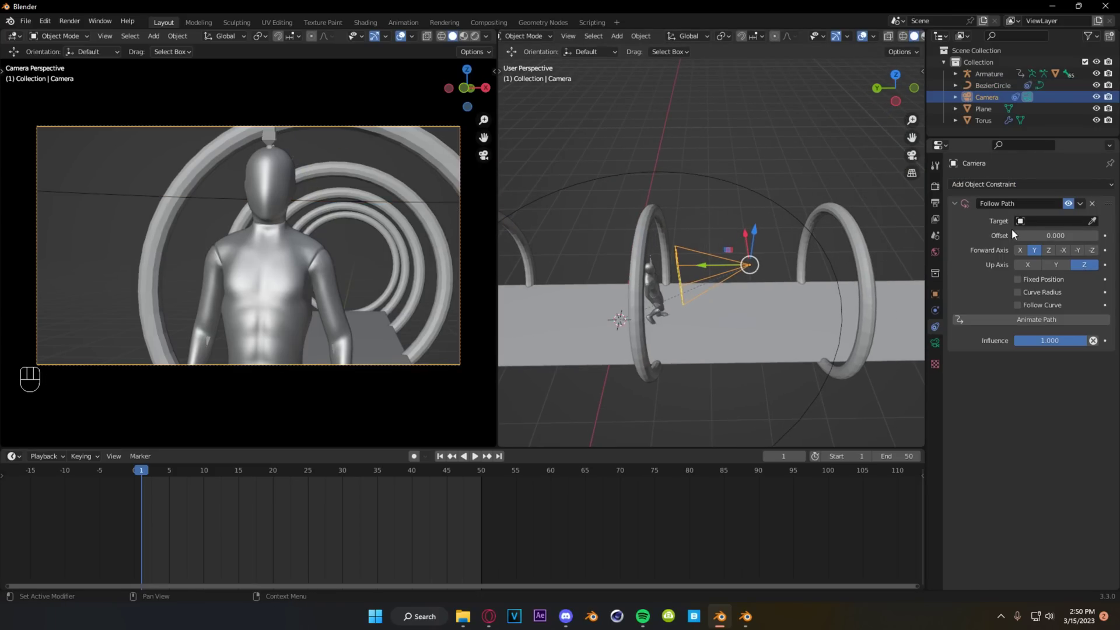
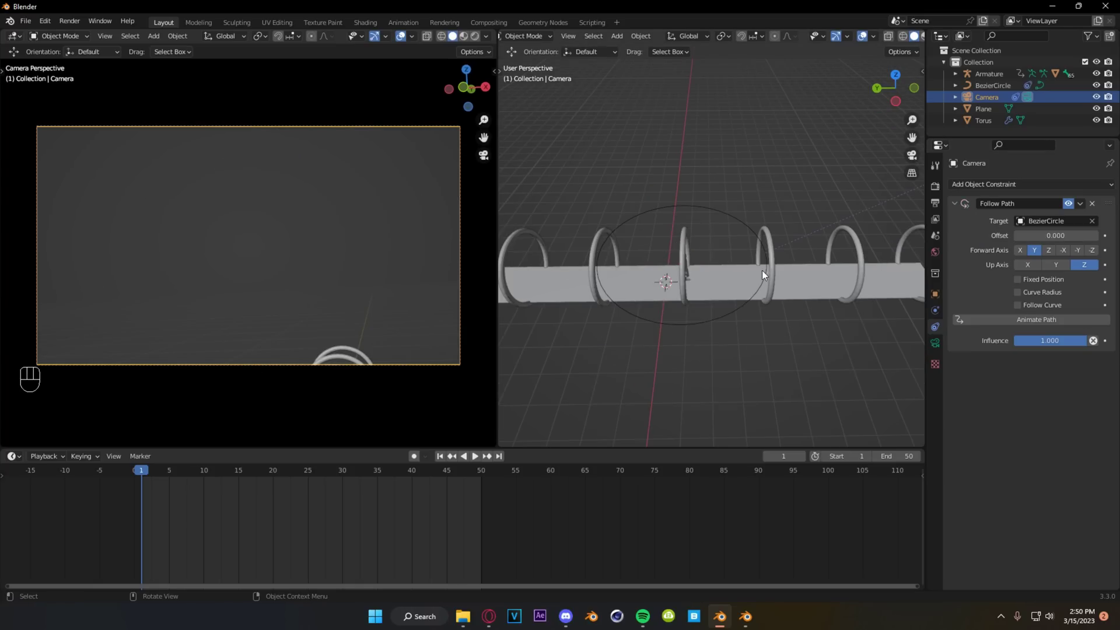
left_click(677, 286)
left_click(703, 219)
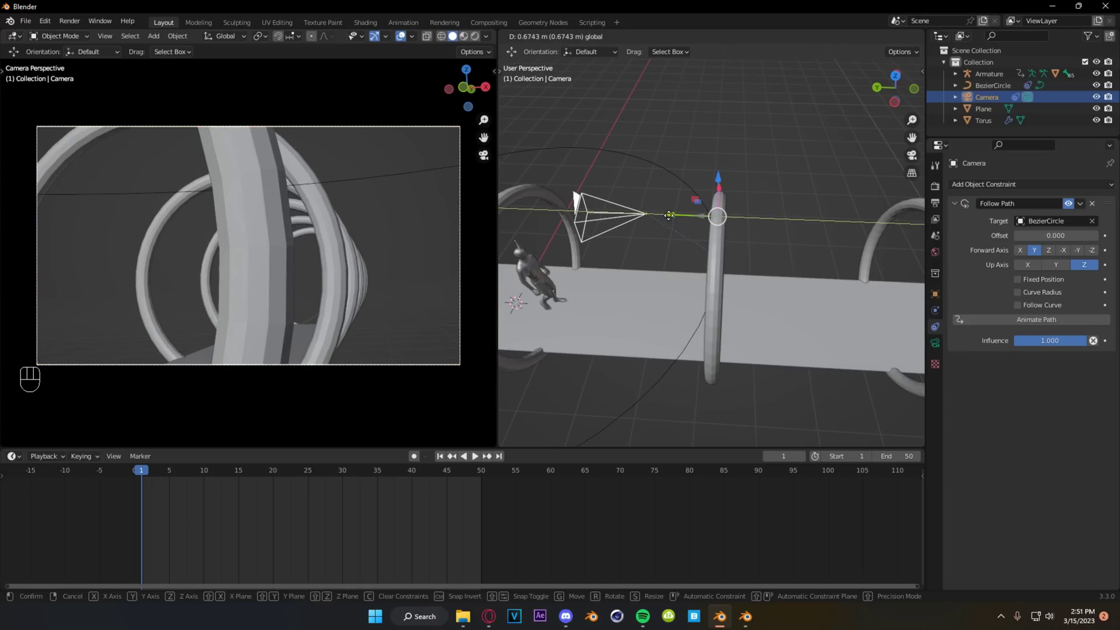
middle_click(697, 253)
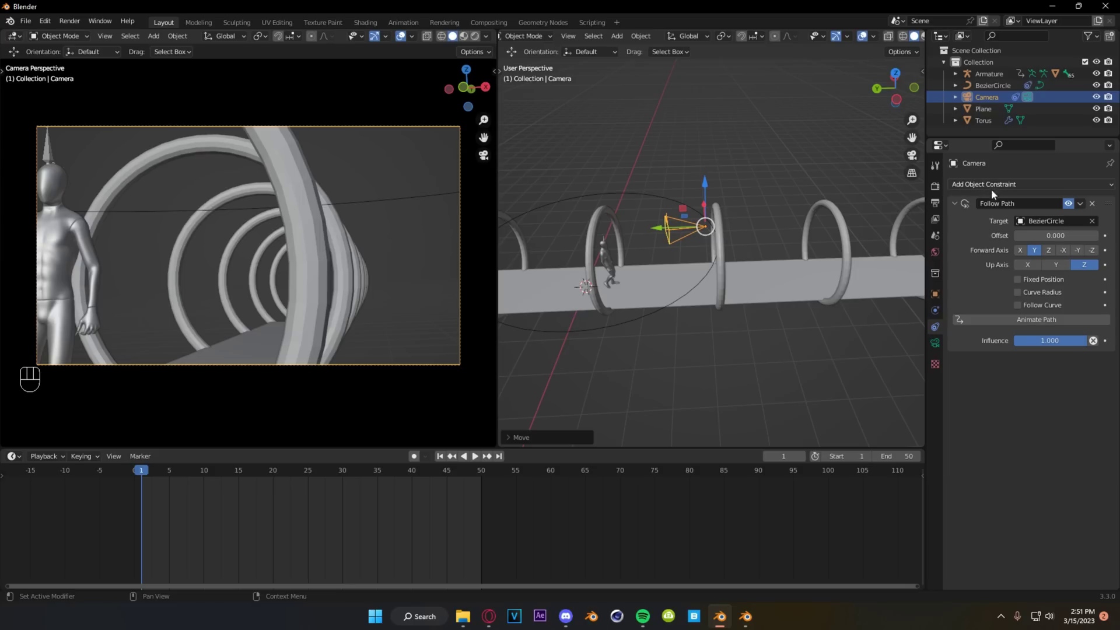
Add a Track To constraint on the camera and eyedrop the Armature as its target.
left_click_drag(994, 187, 1020, 274)
middle_click(679, 274)
middle_click(669, 255)
left_click(699, 290)
left_click(1095, 383)
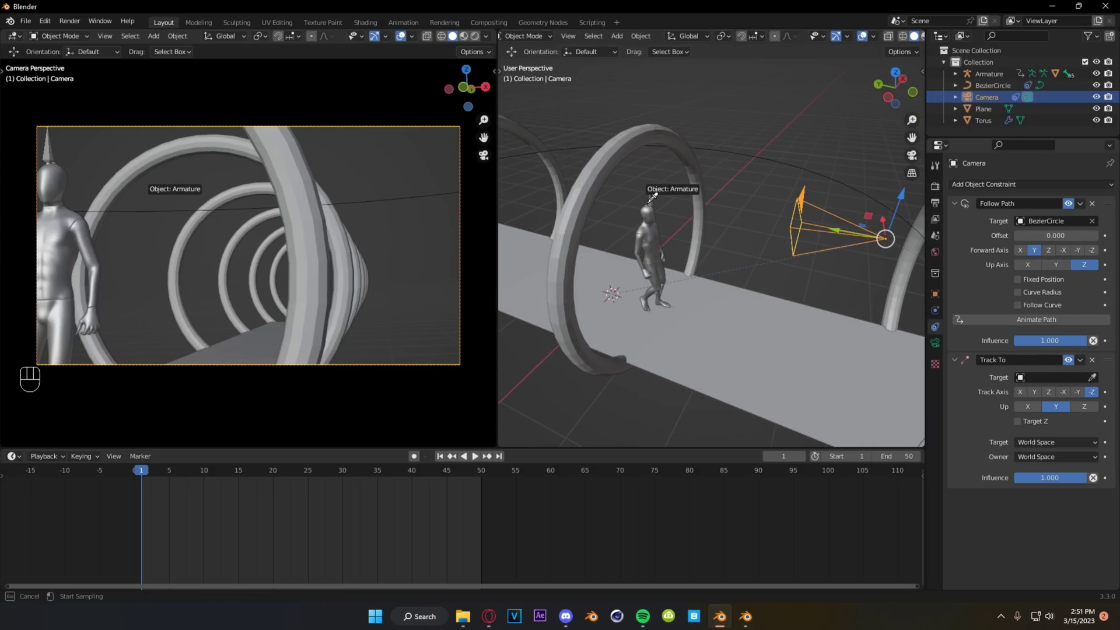
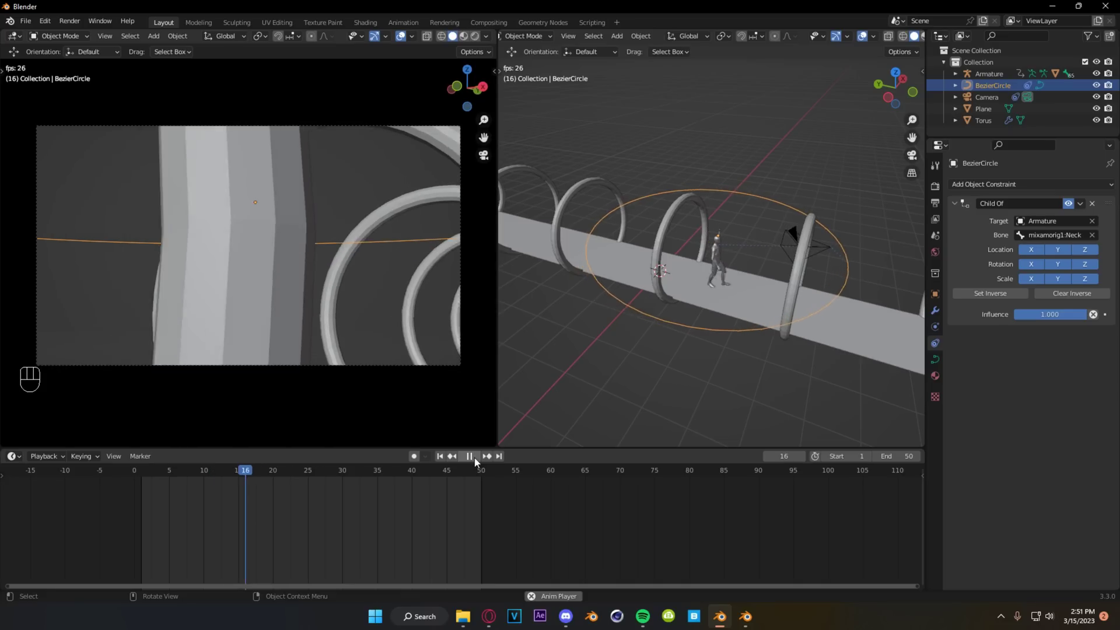
Stop the test playback and set the Track To bone to mixamorig1.Neck.
left_click(481, 460)
left_click(441, 460)
left_click(782, 243)
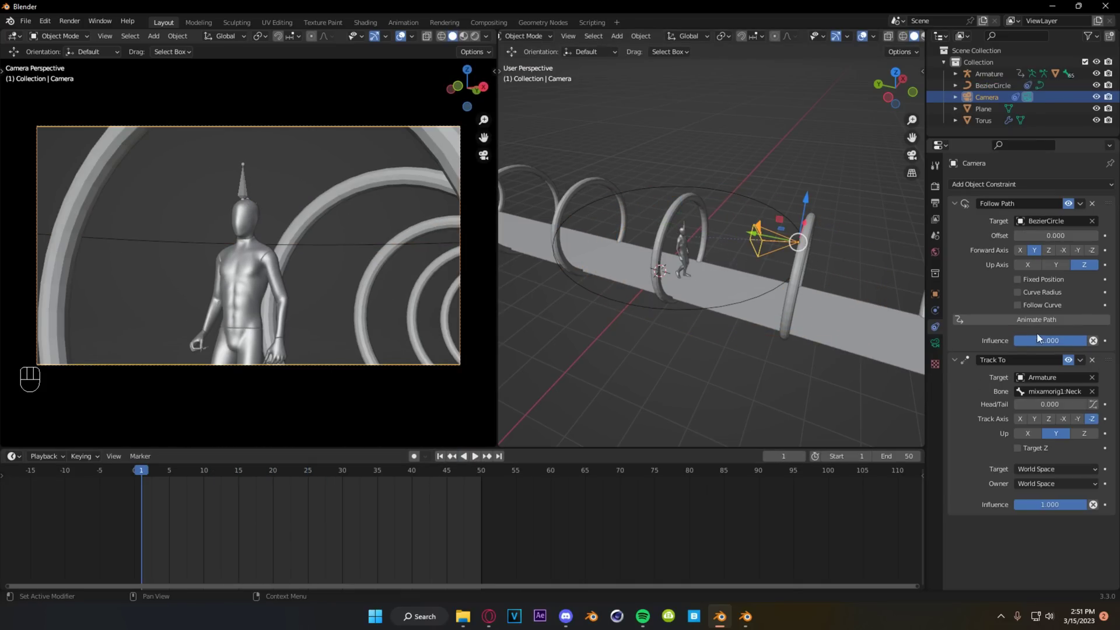
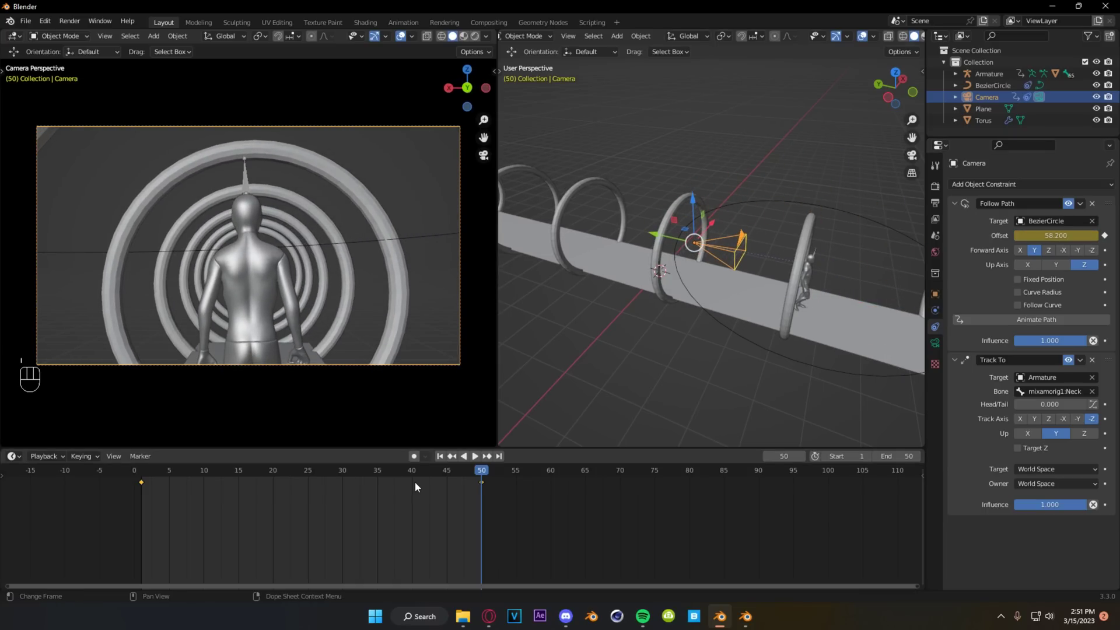
Keyframe the Follow Path Offset at frames 1 and 50 and play back the camera move.
left_click(442, 457)
key("space")
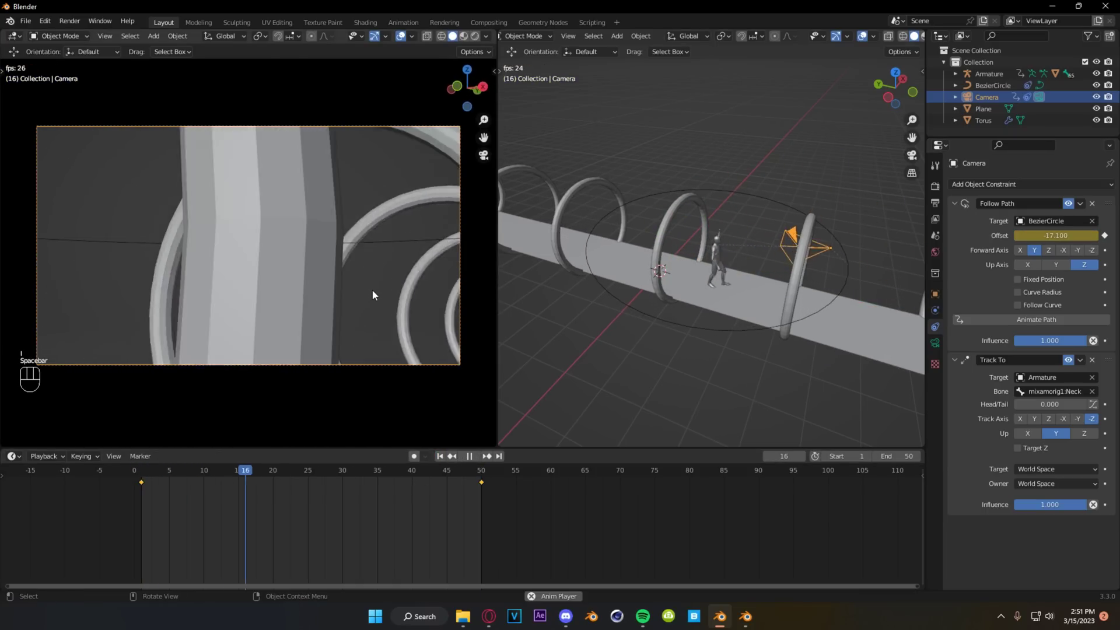
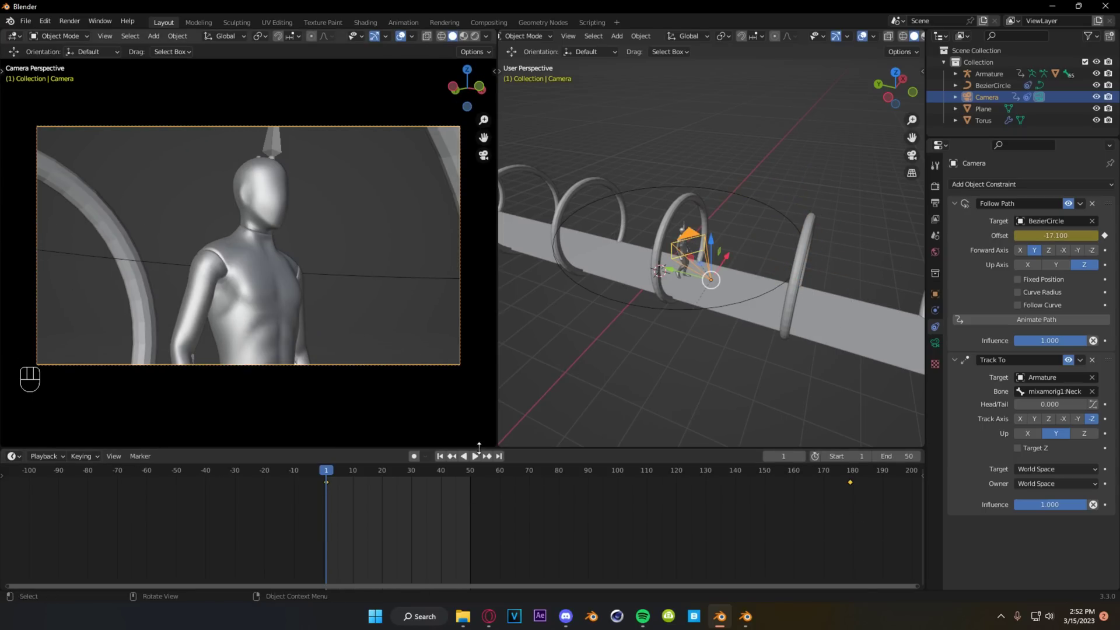
left_click(482, 461)
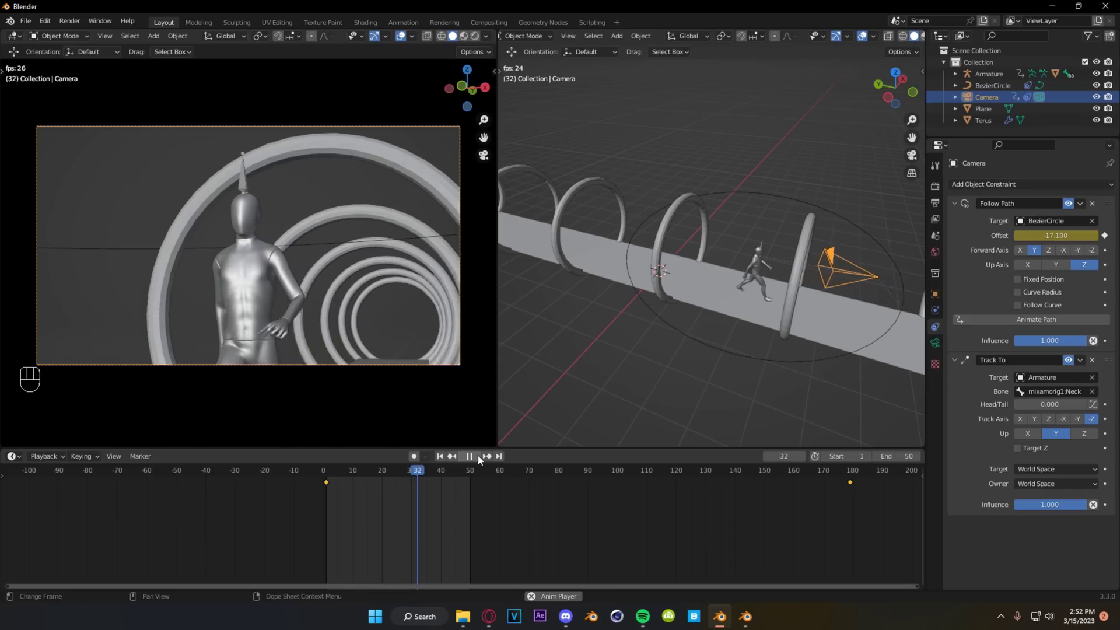
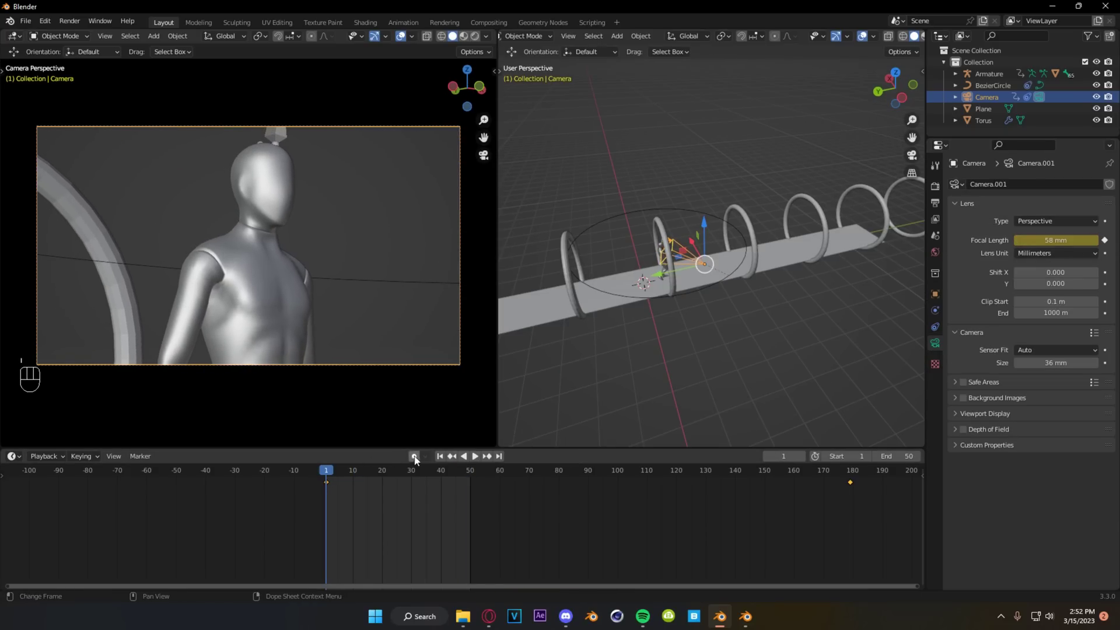
With auto-keying on, key Focal Length 58 mm then 123 mm and preview the zoom from frame 1.
double_click(478, 475)
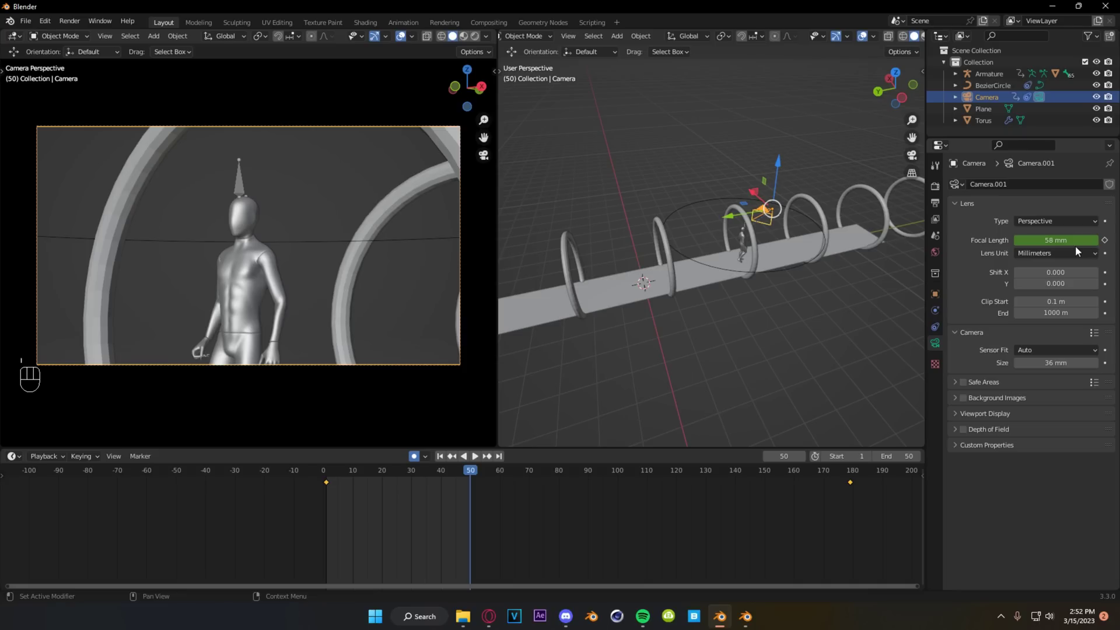
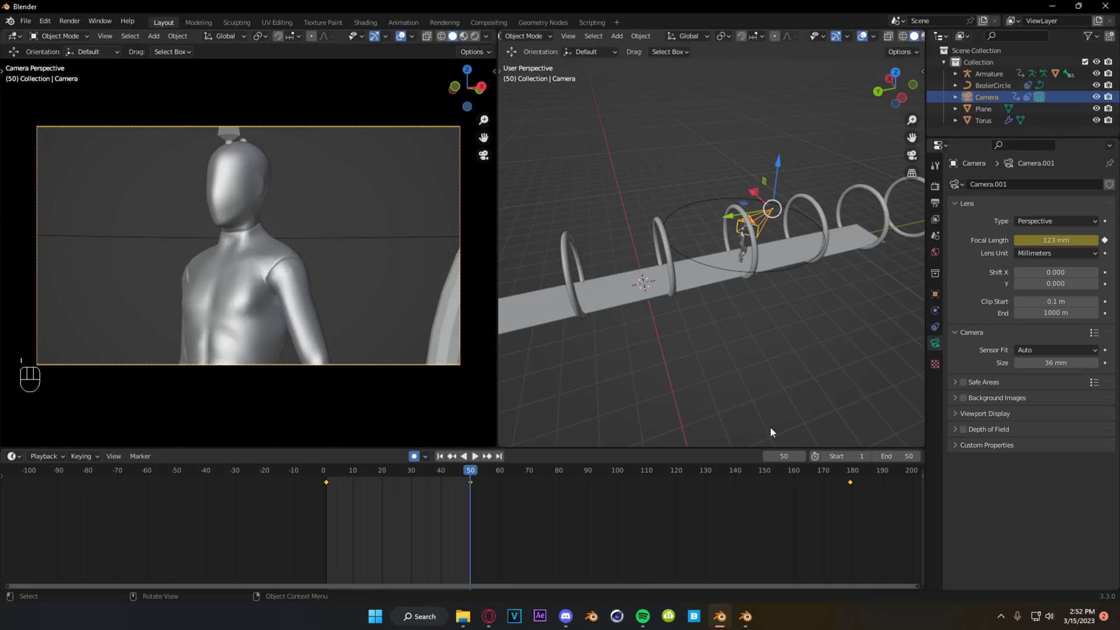
left_click(524, 515)
left_click(305, 479)
left_click_drag(385, 488, 445, 421)
left_click(446, 461)
key("space")
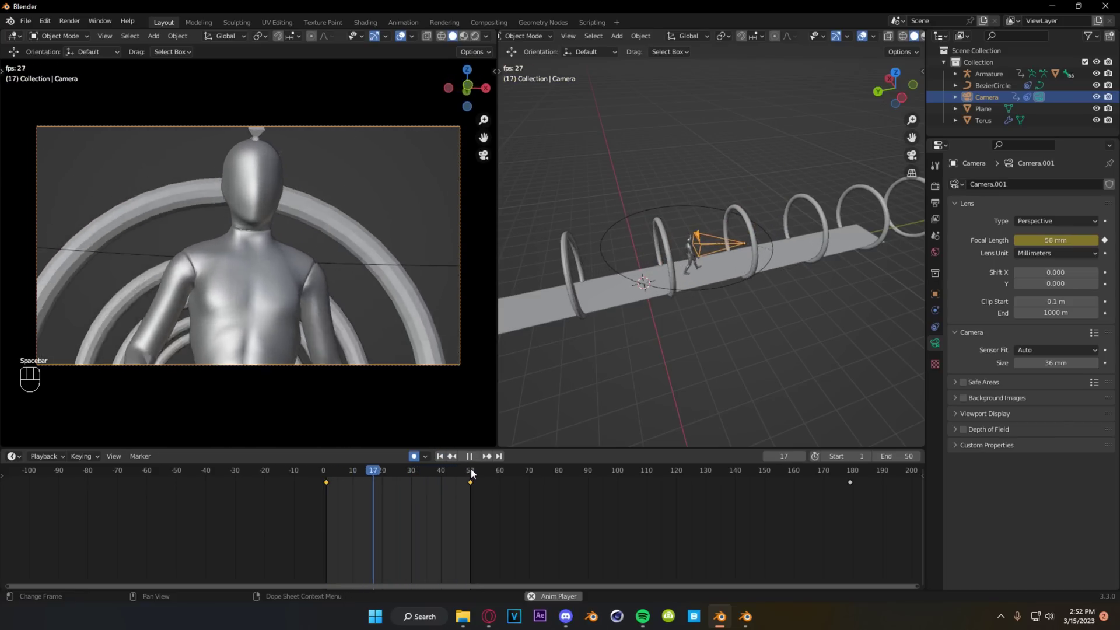
left_click(479, 462)
left_click(446, 463)
Rotate the camera about its Y, Z and X axes to adjust the framing.
left_click_drag(671, 306, 640, 312)
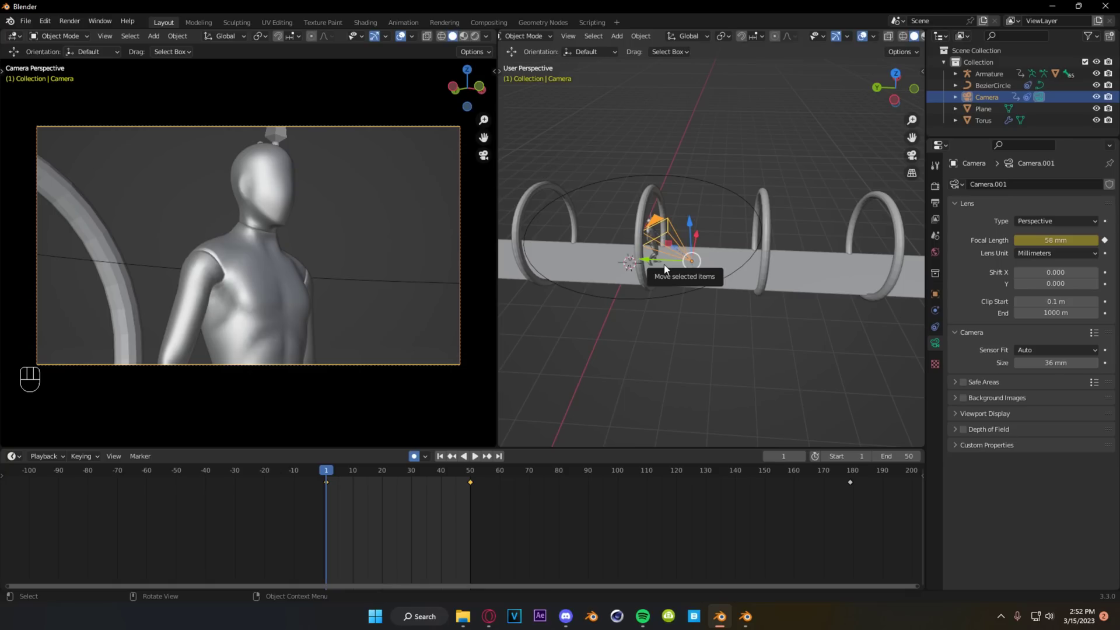
key("r")
key("y")
key("r")
key("z")
key("r")
key("x")
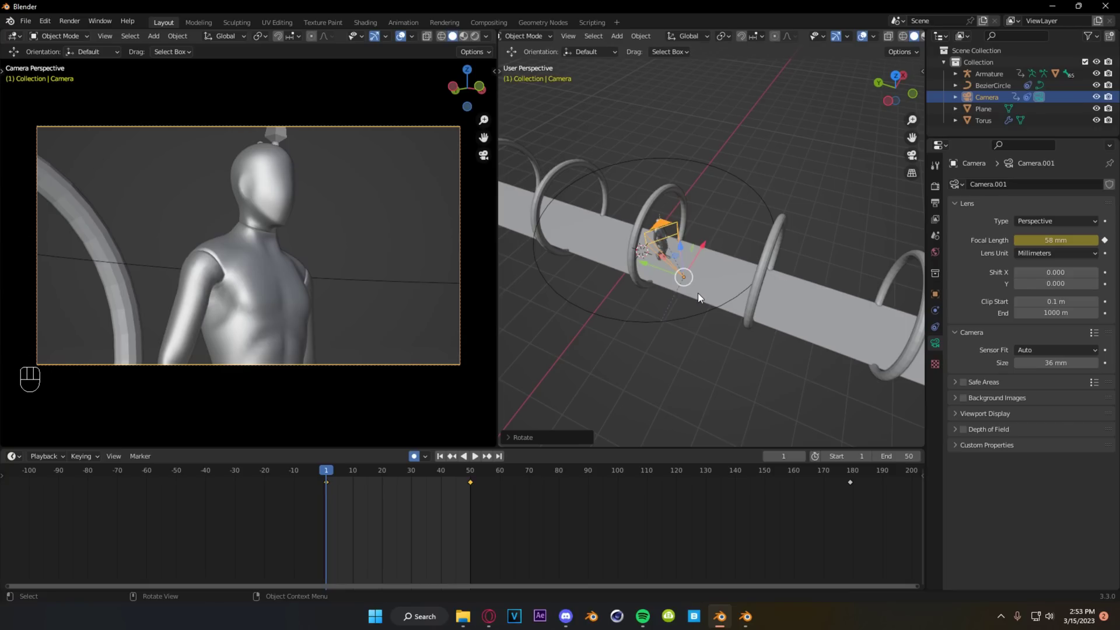
Delete the BezierCircle and the old camera, then add a fresh camera.
left_click_drag(716, 312, 696, 316)
left_click(696, 323)
left_click_drag(694, 326, 710, 331)
left_click(708, 331)
Add a Mesh Cube to the scene beside the camera.
key("shift+a")
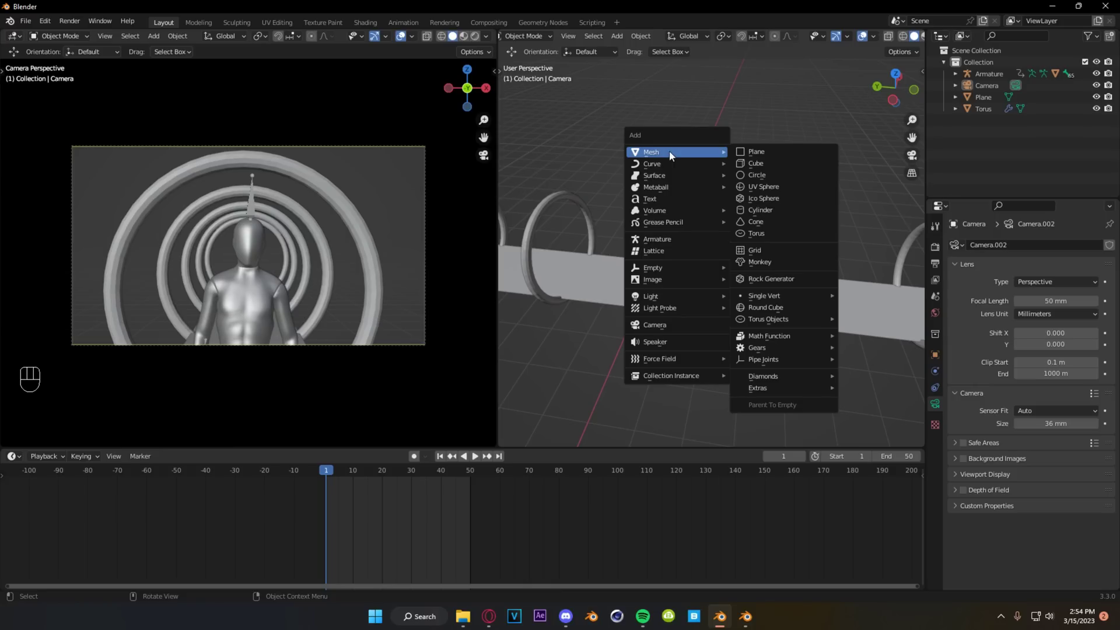
middle_click(701, 292)
left_click_drag(648, 315, 651, 294)
Scale the cube down to about 0.4 and give it a Track To constraint on Armature bone mixamorig1.Neck.
key("s")
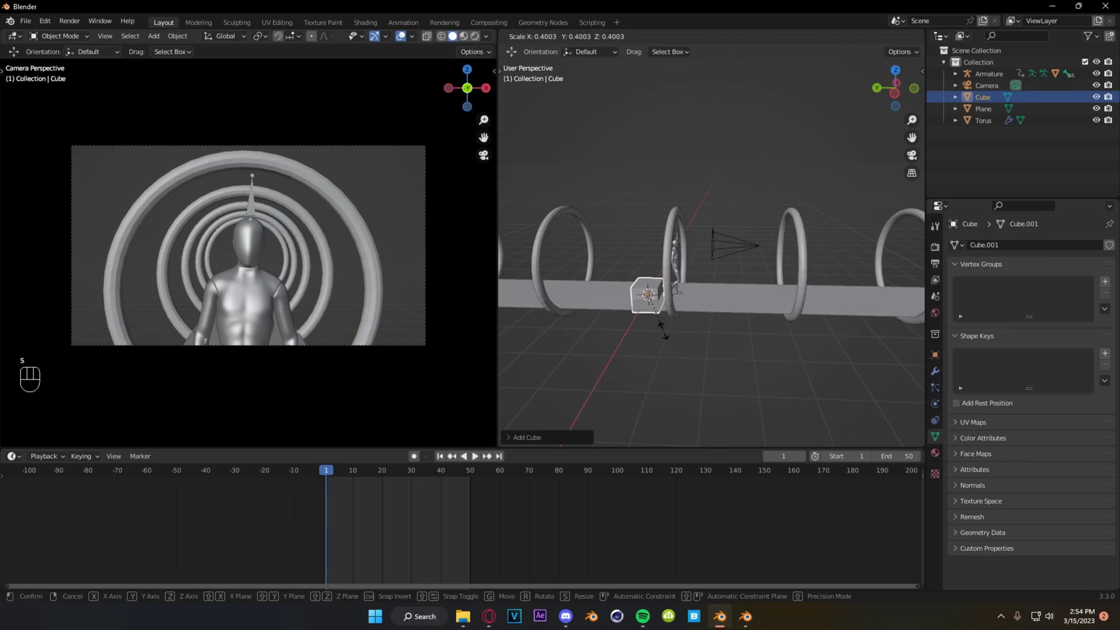
middle_click(707, 284)
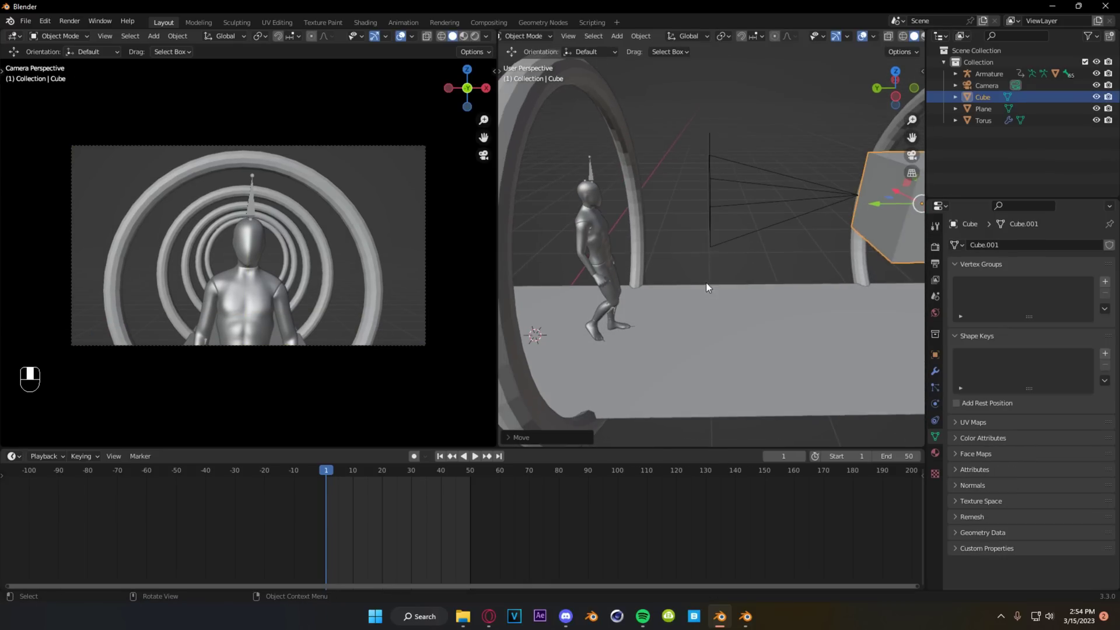
left_click(940, 421)
left_click_drag(1035, 252, 1015, 337)
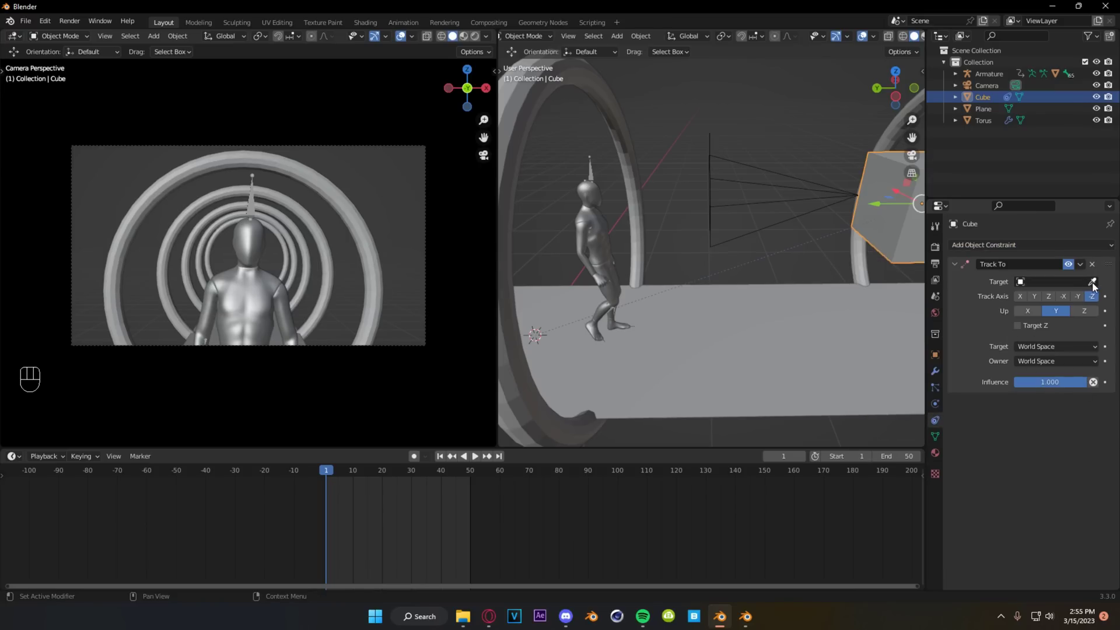
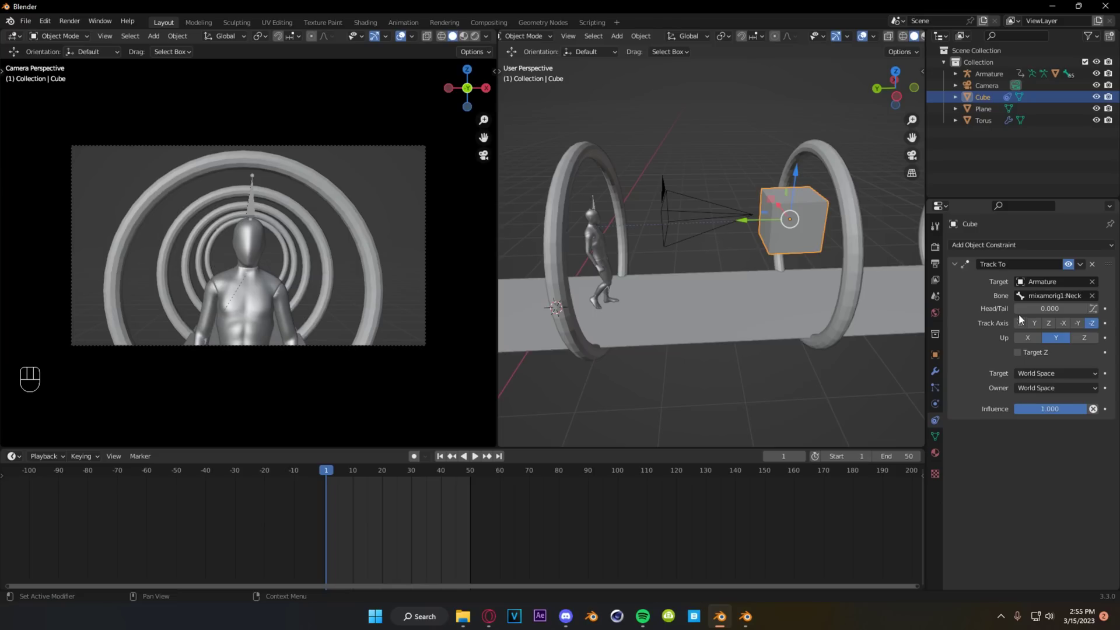
left_click_drag(762, 253, 760, 231)
left_click_drag(758, 239, 760, 263)
Give the Camera a Child Of constraint with the Cube as target.
left_click(741, 215)
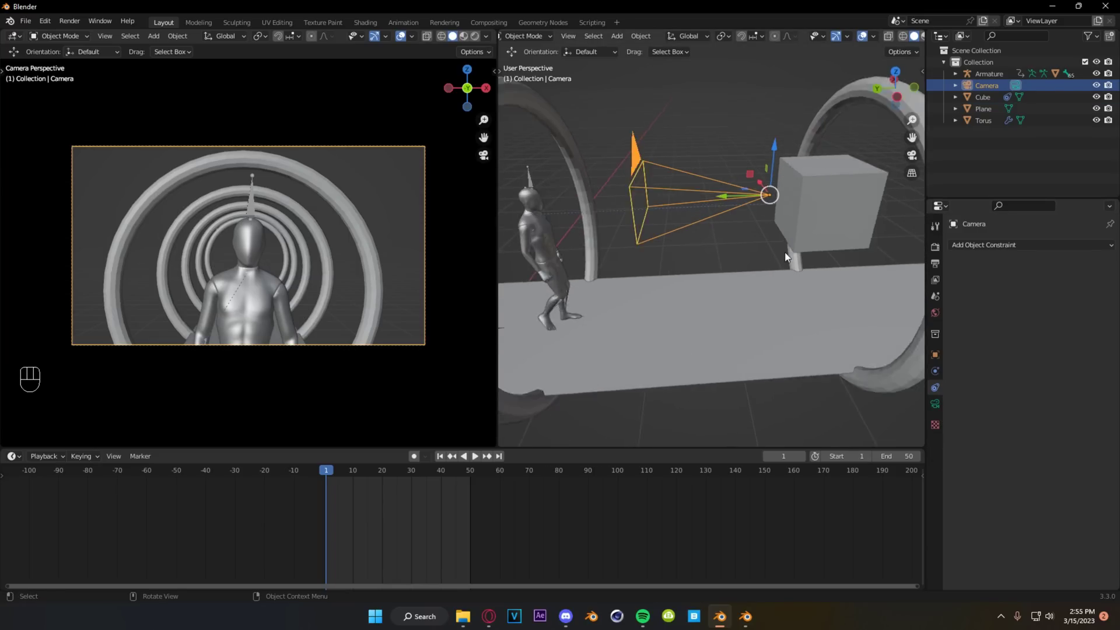
middle_click(747, 270)
left_click_drag(1013, 253, 1054, 308)
middle_click(710, 281)
middle_click(691, 278)
Move the cube ahead of the character inside the rings and confirm its position.
left_click(1096, 285)
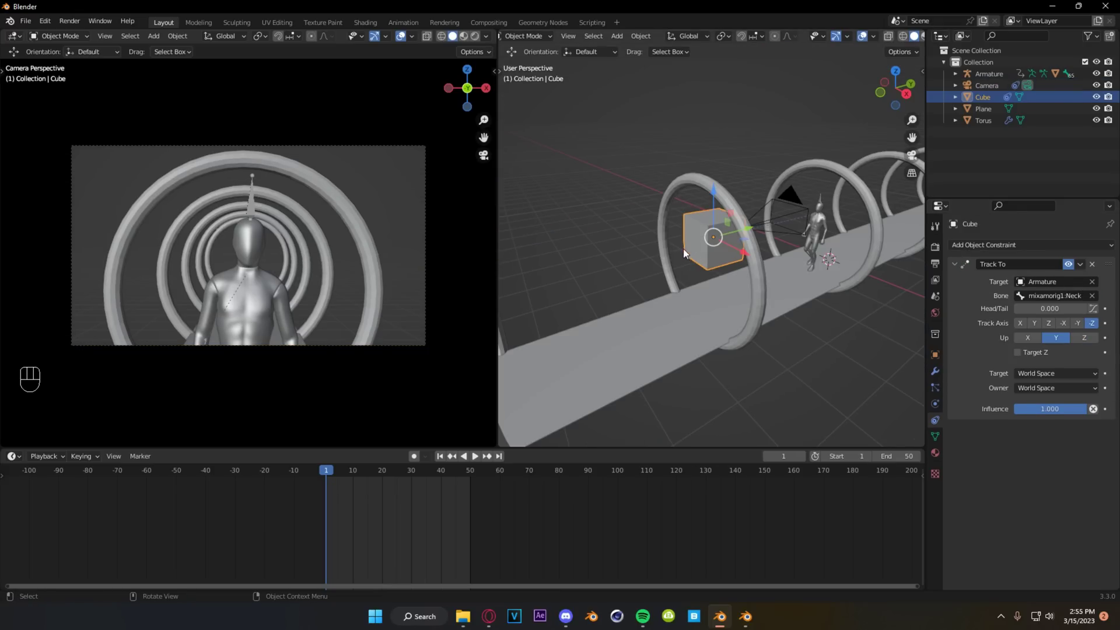
key("g")
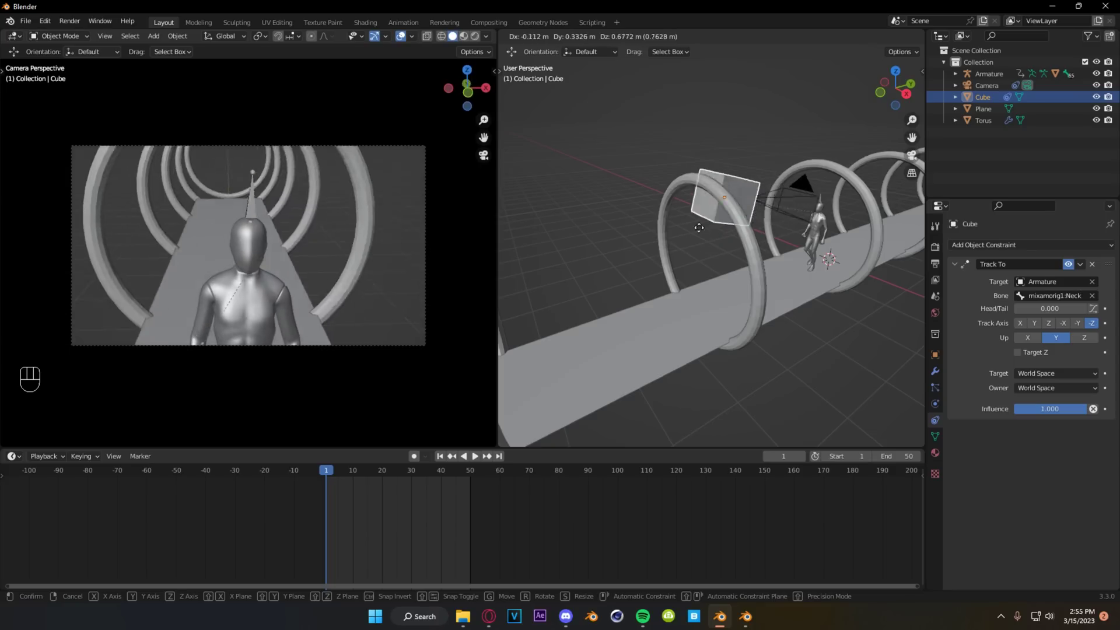
key("ctrl+z")
left_click(793, 201)
Rotate the attached camera on Y and X and bring it in beside the cube, facing the character head-on.
key("r")
key("y")
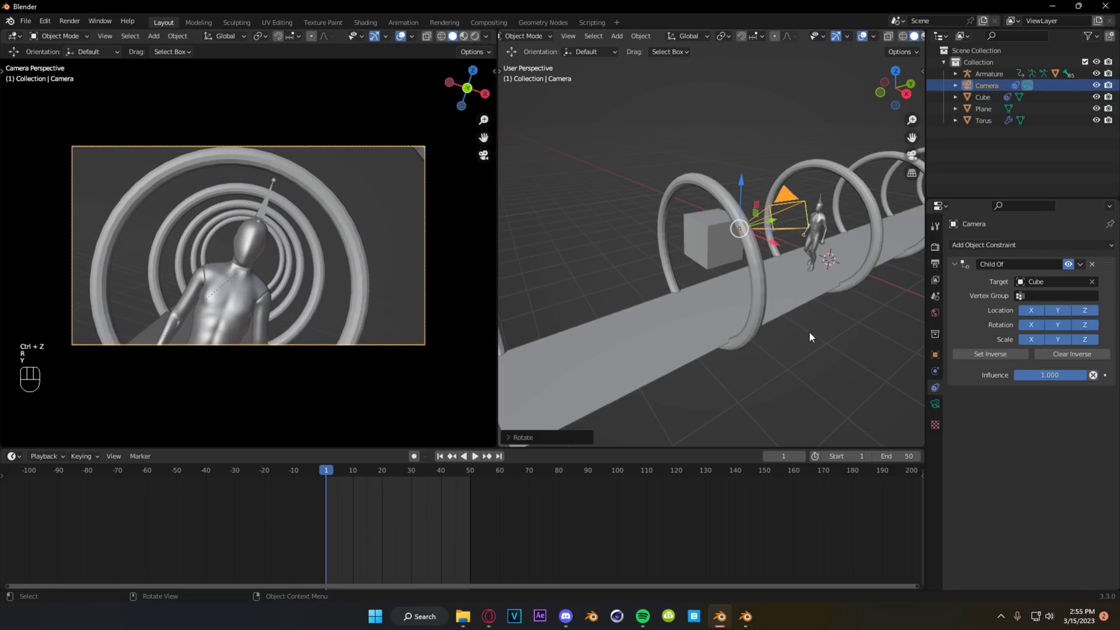
key("r")
key("x")
left_click(811, 316)
key("ctrl+shift+z")
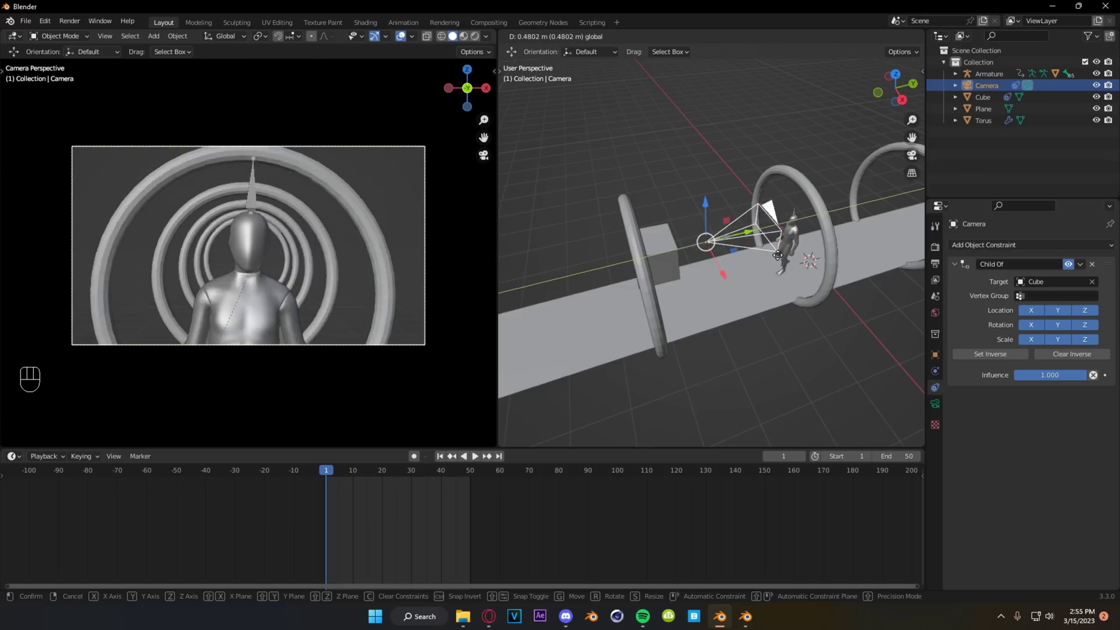
key("ctrl+z")
left_click_drag(663, 318, 647, 305)
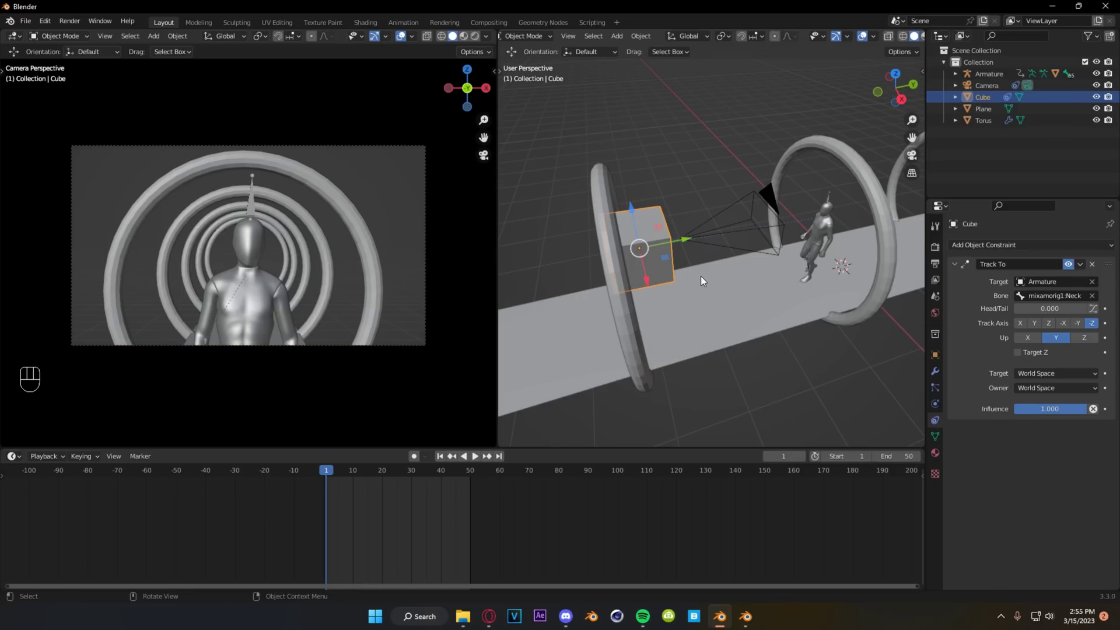
Keyframe the tracking cube's location and rotation at frame 1.
middle_click(677, 318)
left_click_drag(644, 294, 665, 304)
left_click(686, 206)
left_click_drag(575, 278, 602, 233)
middle_click(681, 259)
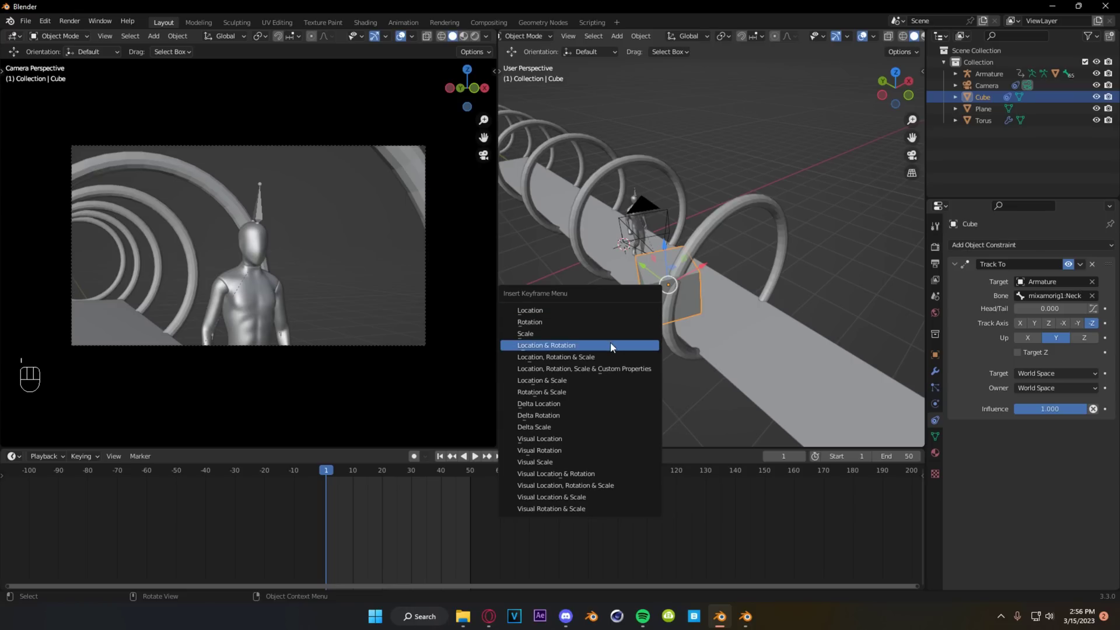
left_click_drag(330, 476, 476, 507)
At frame 50, move the cube forward along the tunnel and keyframe it again.
left_click_drag(672, 360, 726, 385)
left_click(594, 293)
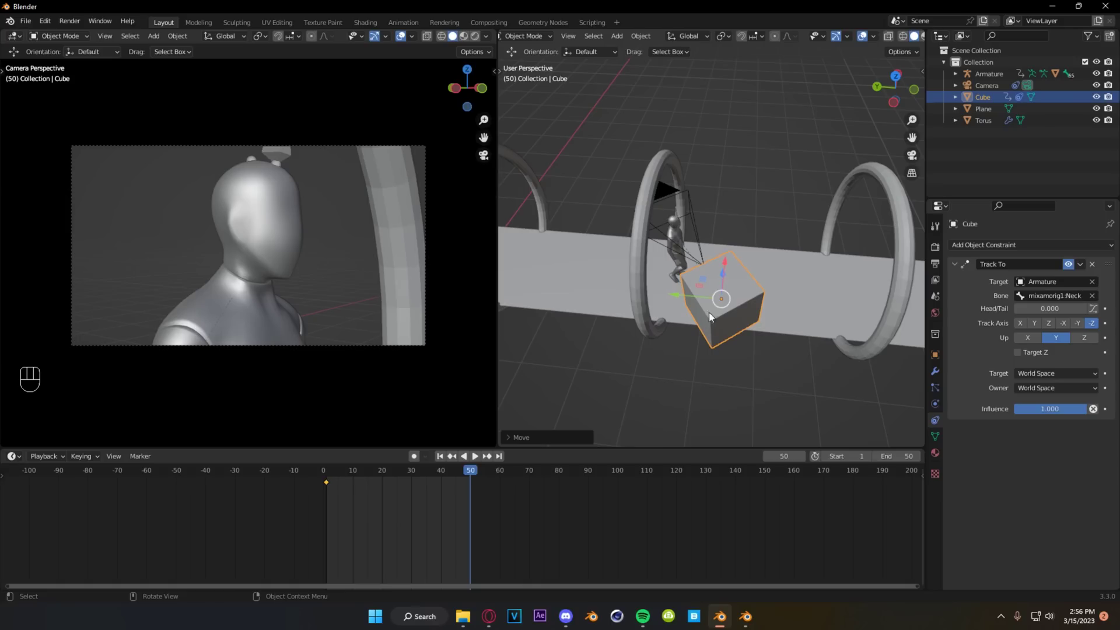
left_click_drag(678, 322, 682, 304)
left_click(789, 295)
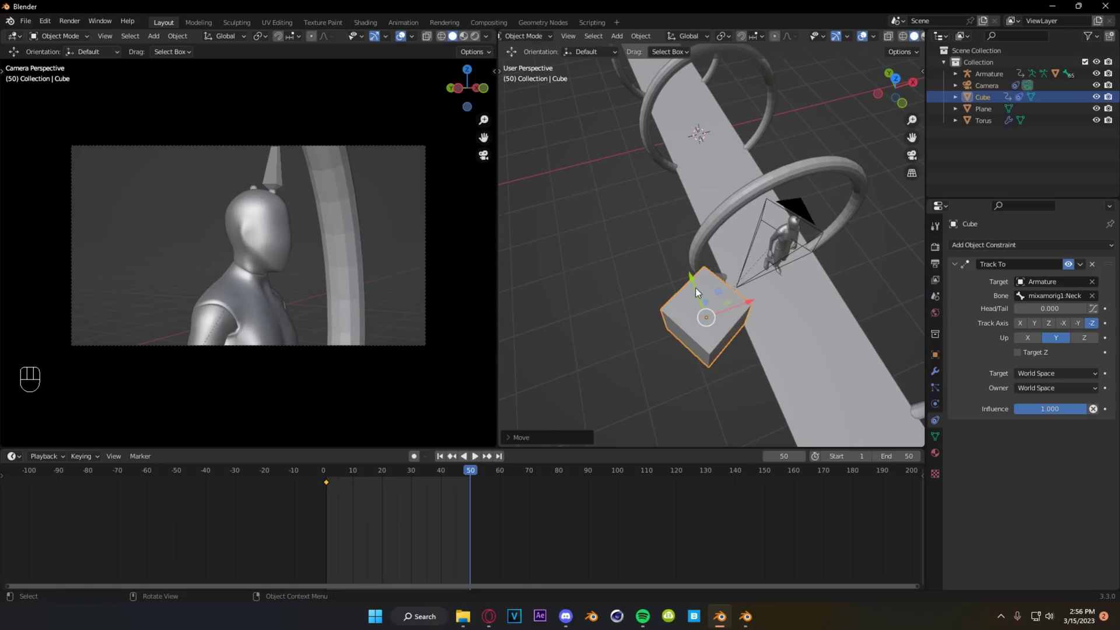
left_click(699, 291)
middle_click(780, 333)
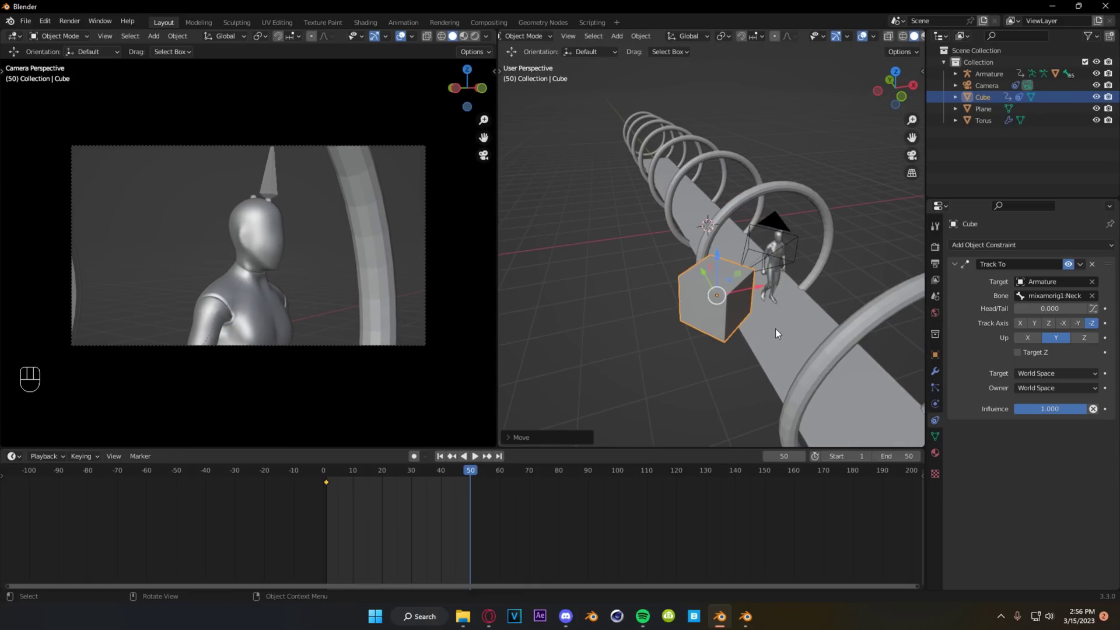
Fine-tune the cube's frame-50 position along the walkway and scrub the timeline to check the swing.
left_click(549, 510)
left_click_drag(302, 472, 370, 486)
left_click_drag(373, 486, 438, 423)
left_click(331, 473)
left_click_drag(330, 473, 330, 494)
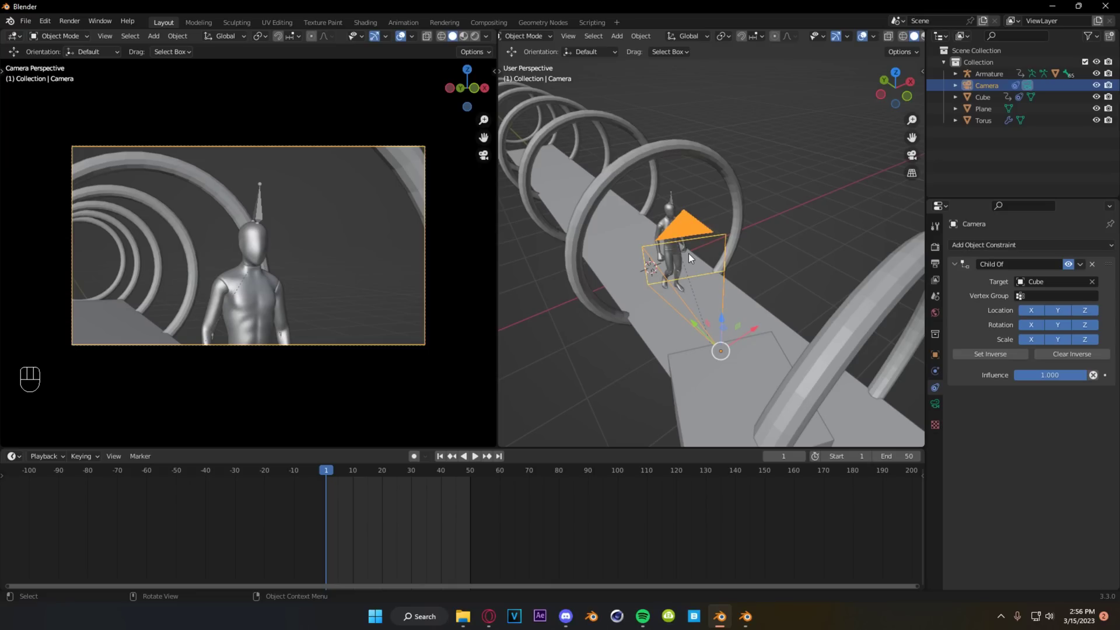
Rotate the camera on Z, Y and X to aim it at the character's upper body.
left_click_drag(719, 285, 662, 285)
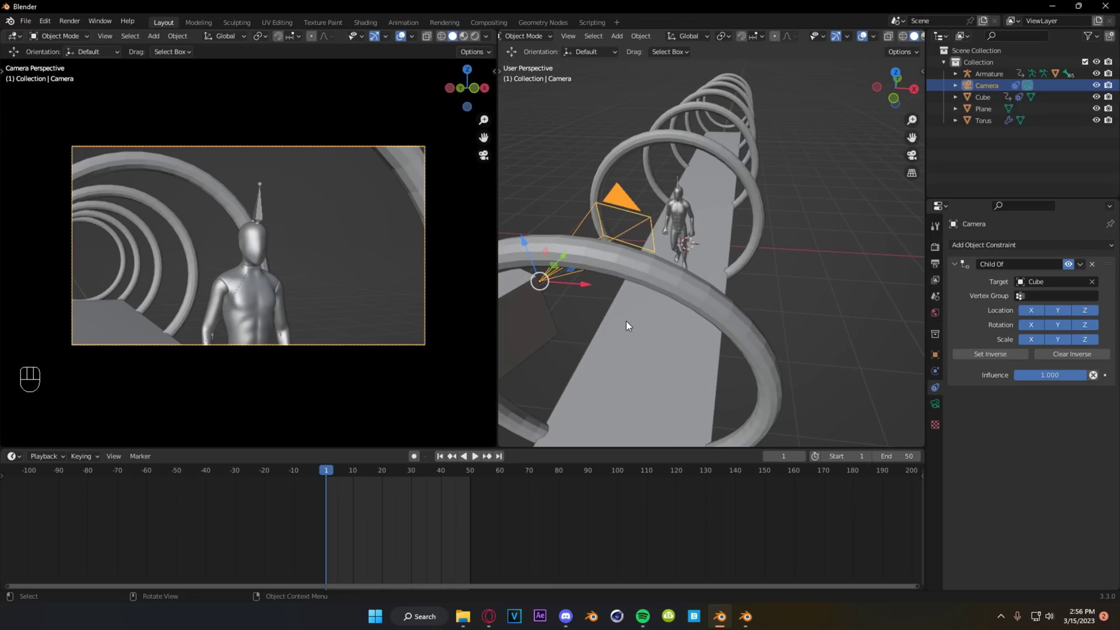
middle_click(605, 319)
key("r")
key("z")
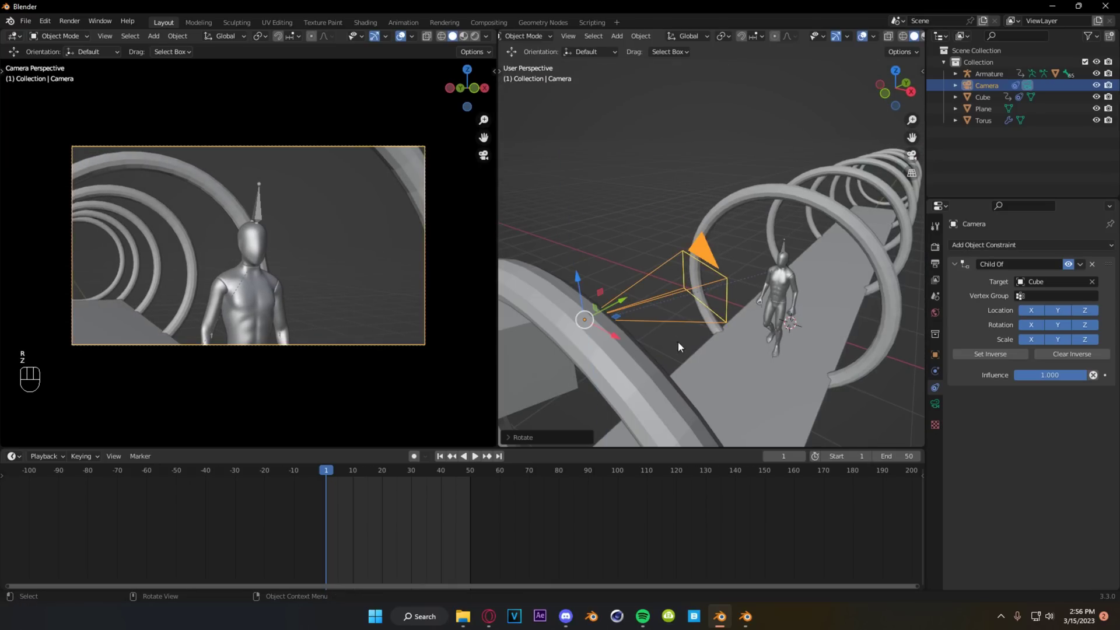
key("r")
key("y")
left_click(739, 339)
key("r")
key("x")
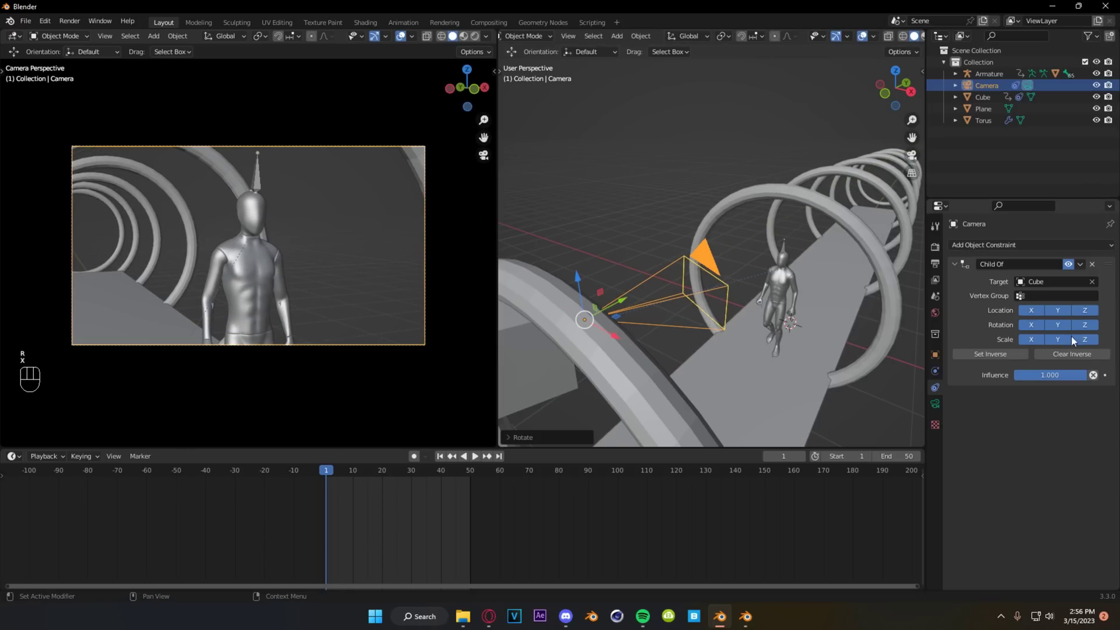
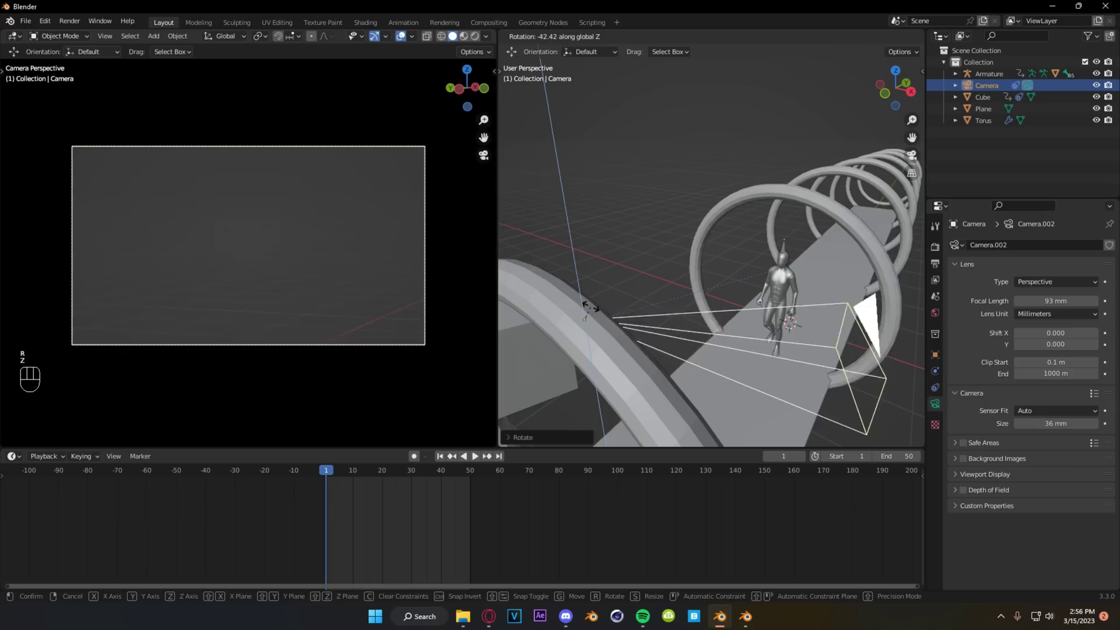
Redo the camera aim on each axis, key the focal length at frame 1 and scrub to frame 50.
key("ctrl+z")
key("r")
key("z")
key("r")
key("y")
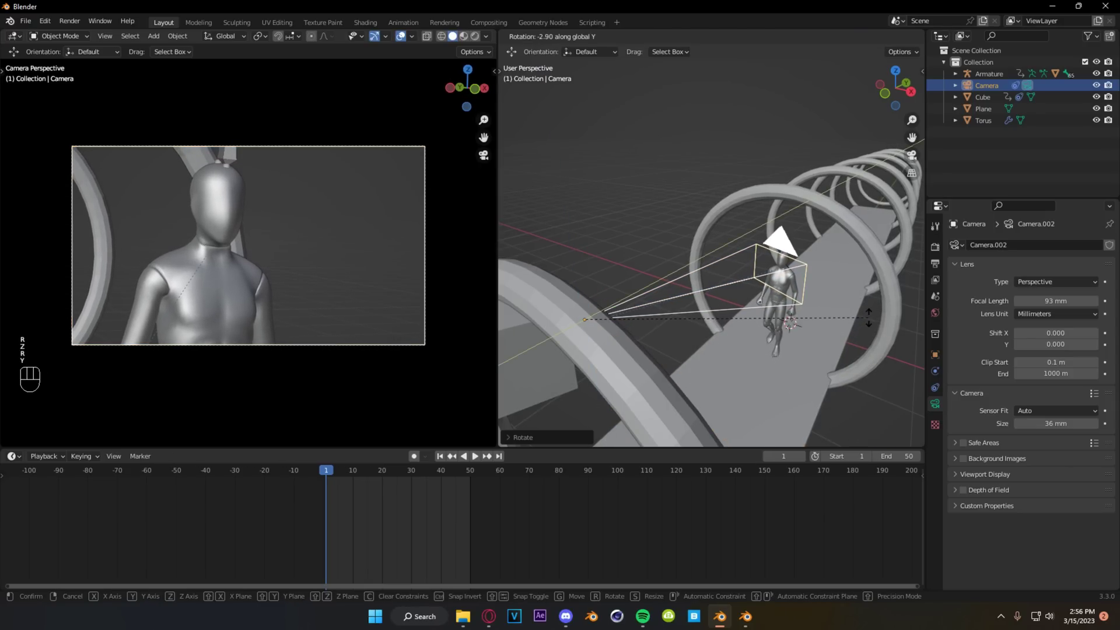
key("r")
key("x")
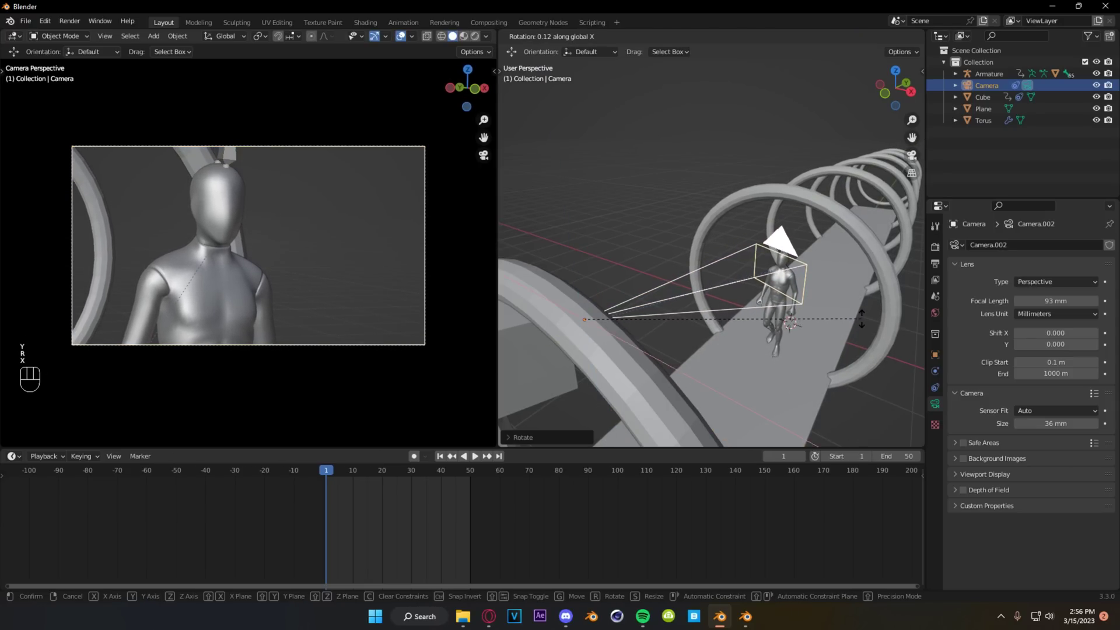
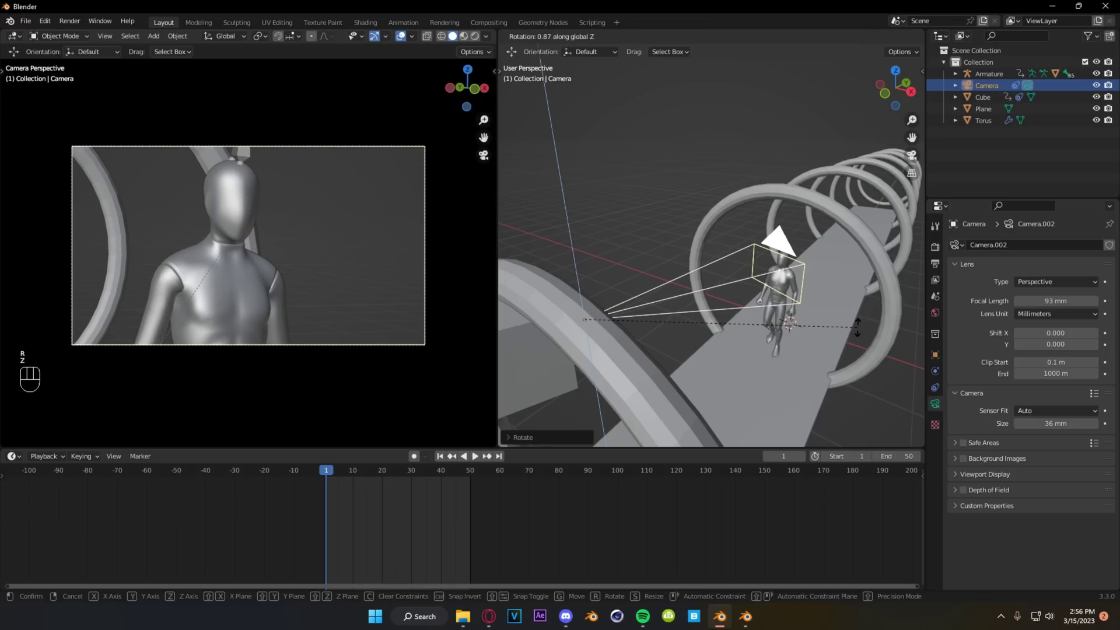
left_click(726, 344)
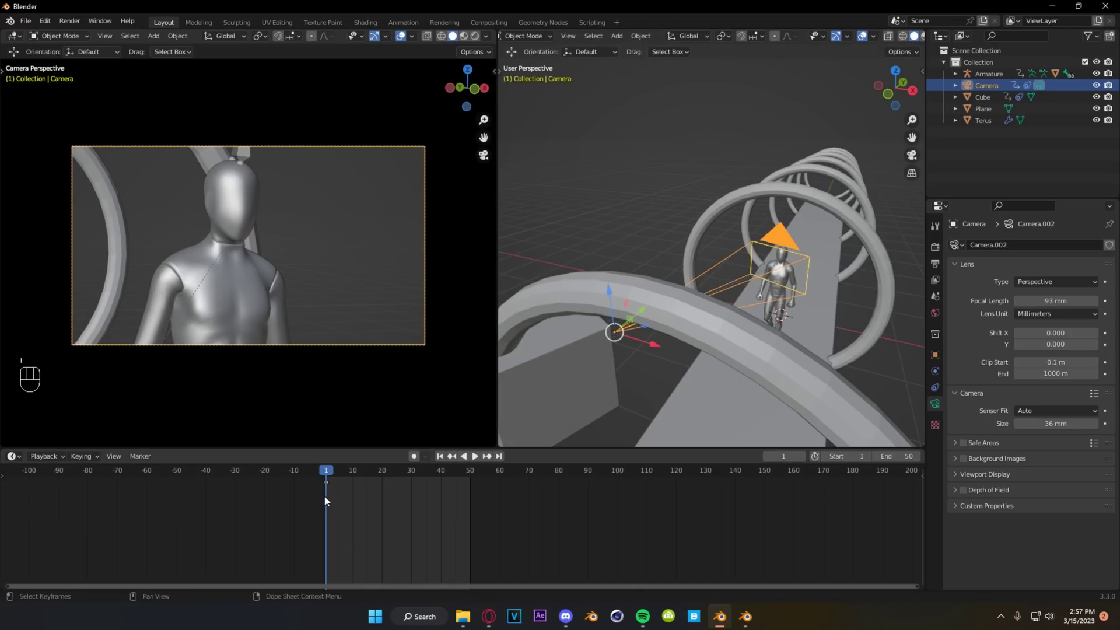
left_click_drag(329, 477, 331, 508)
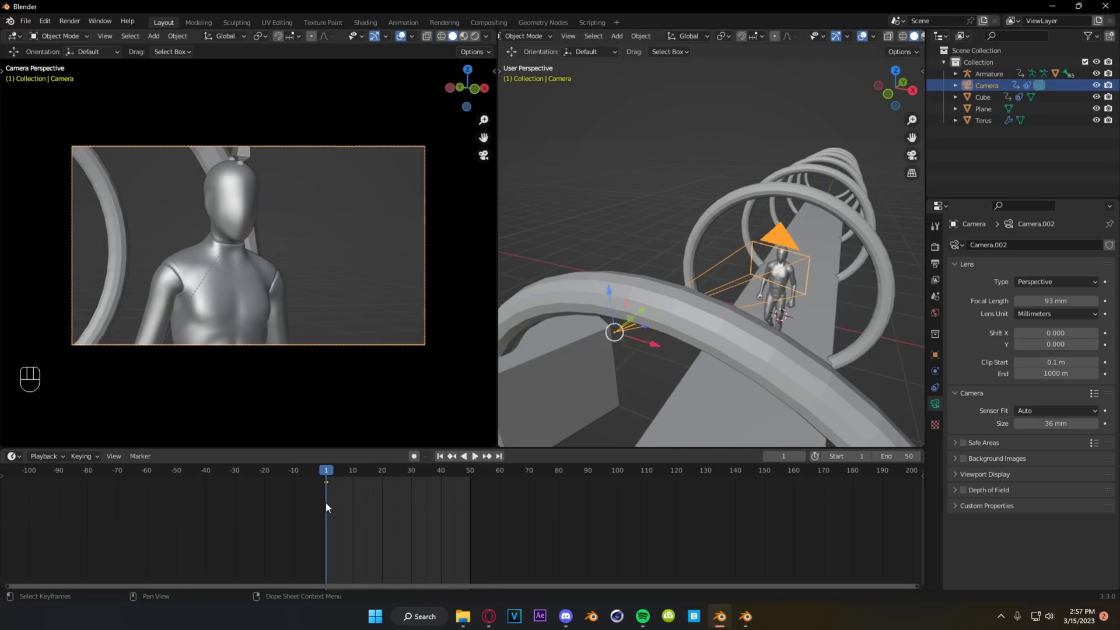
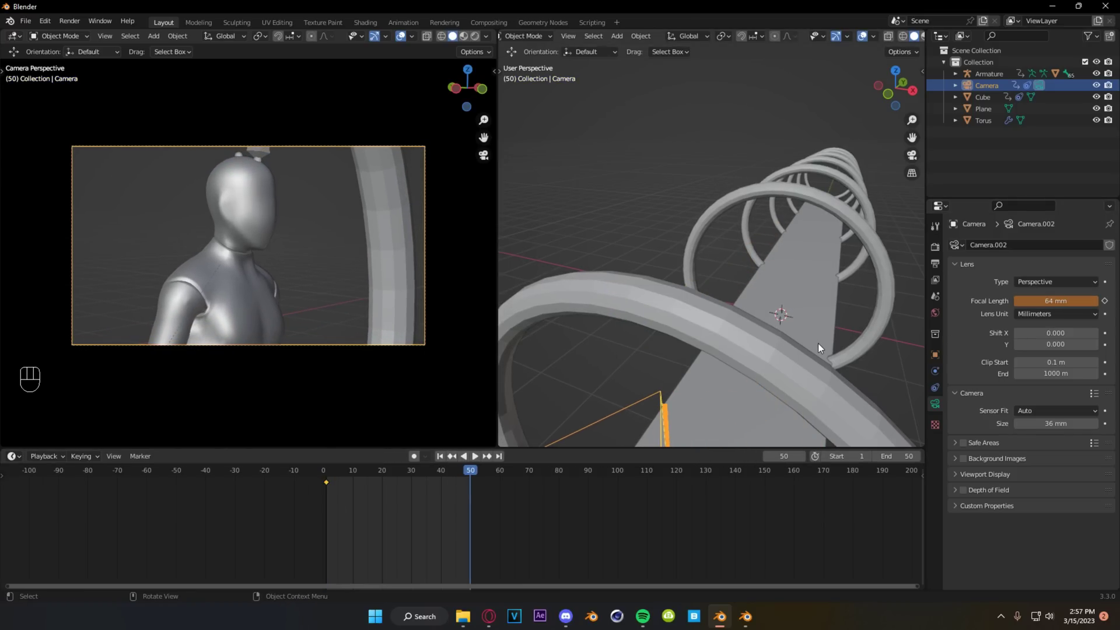
Re-aim the camera at frame 50 and keyframe its 64 mm focal length, then return to frame 1.
key("r")
key("z")
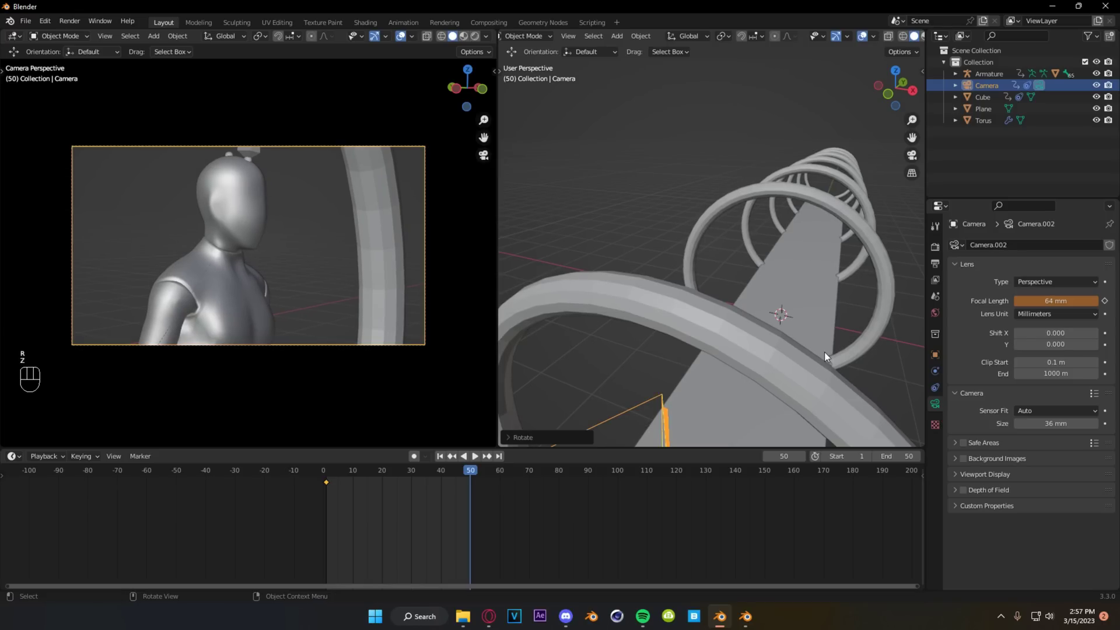
key("r")
key("y")
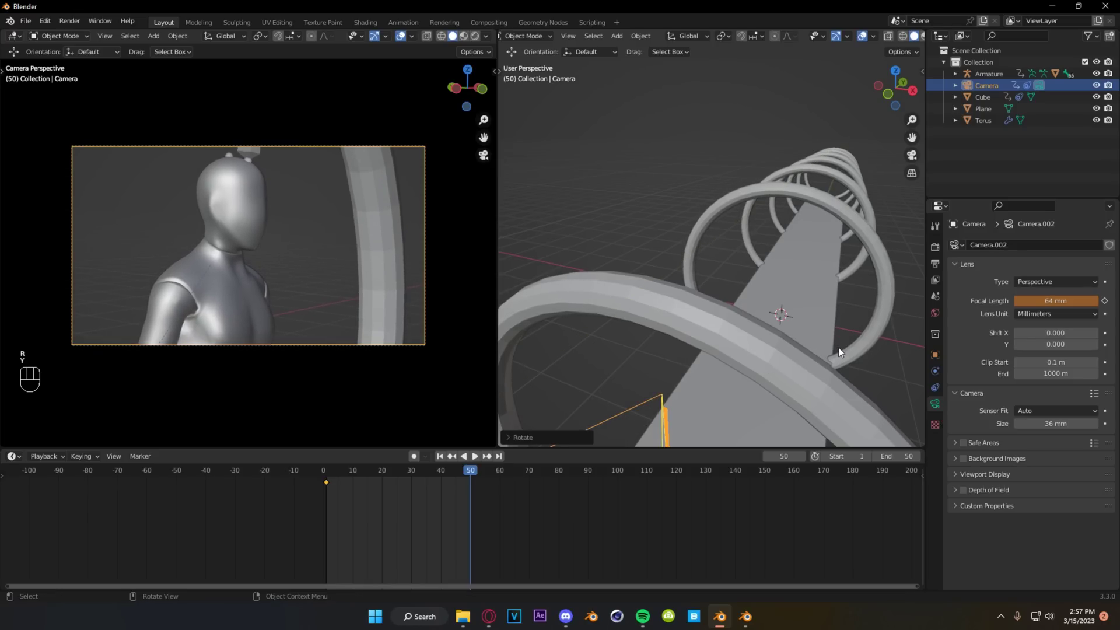
key("i")
left_click_drag(474, 477, 331, 503)
Play the shot and zoom out to watch the camera move through the whole tunnel.
key("space")
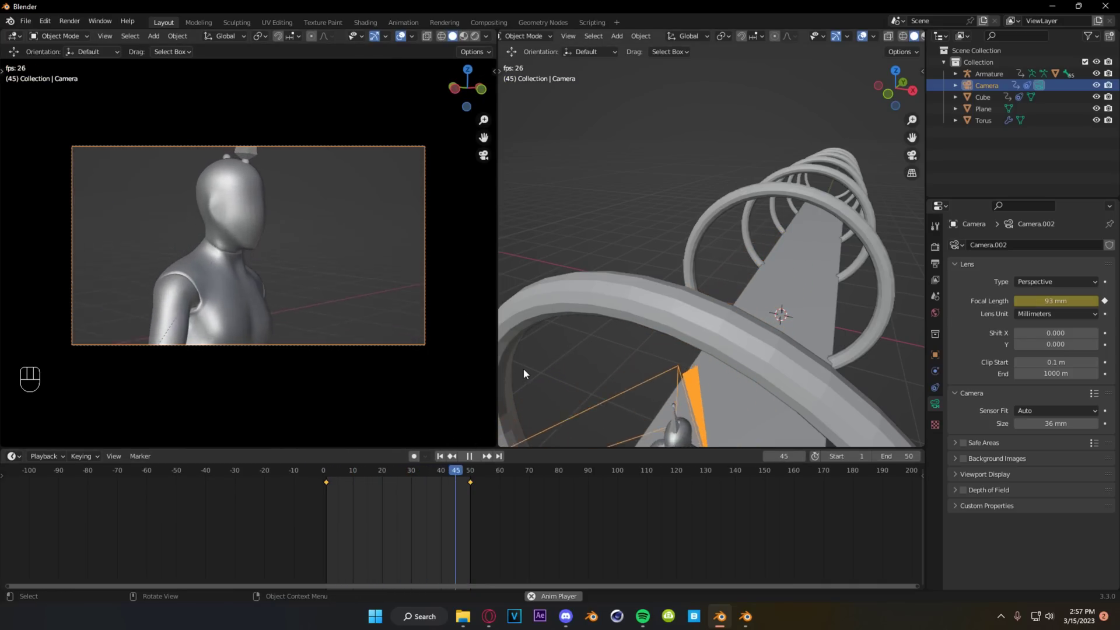
left_click_drag(651, 327, 624, 331)
left_click_drag(685, 306, 631, 308)
left_click_drag(682, 314, 714, 340)
Clear the neck bone from the cube's Track To constraint so it targets the whole armature.
key("ctrl+z")
left_click_drag(712, 327, 710, 333)
left_click(706, 321)
left_click(696, 314)
left_click_drag(647, 319, 665, 322)
left_click(666, 333)
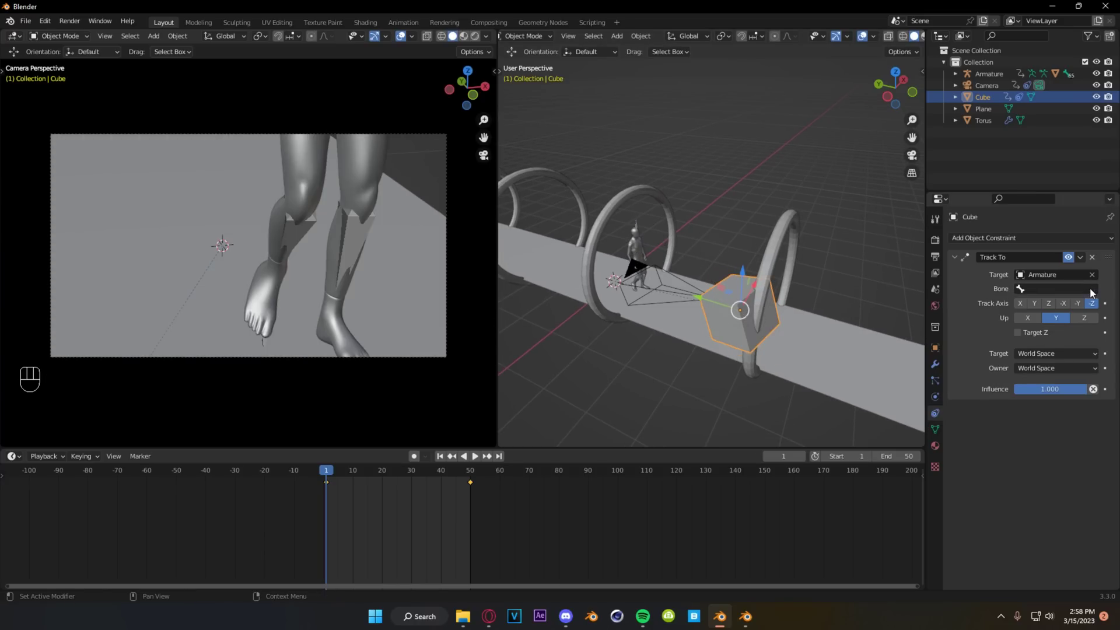
left_click(661, 326)
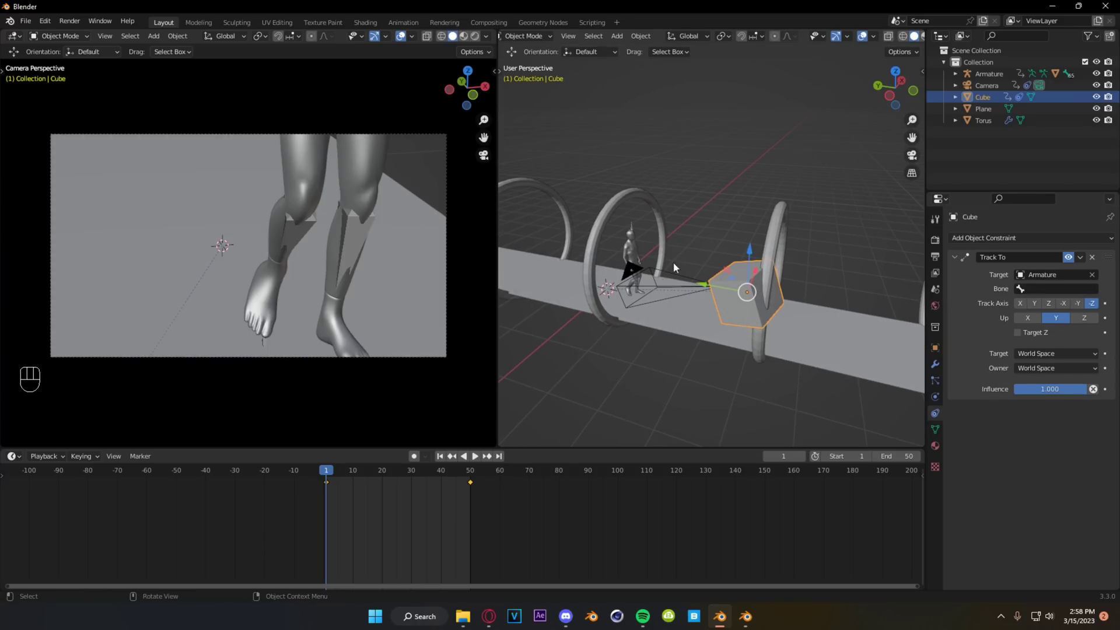
Adjust the camera's rotation, save the file and play back the re-aimed shot.
key("r")
key("y")
key("ctrl+s")
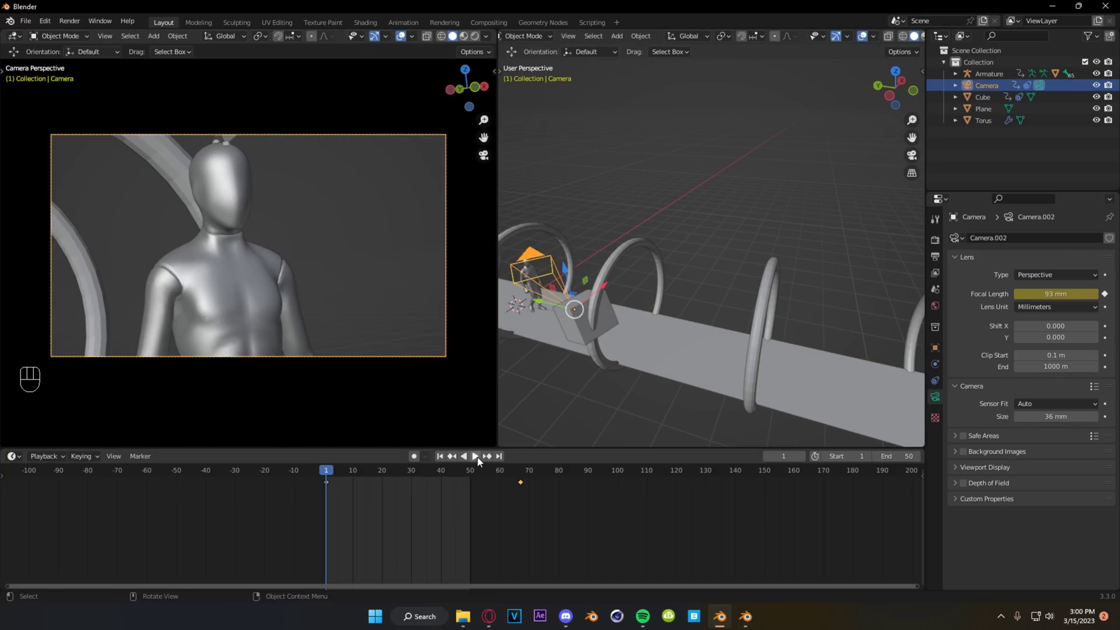
left_click(481, 461)
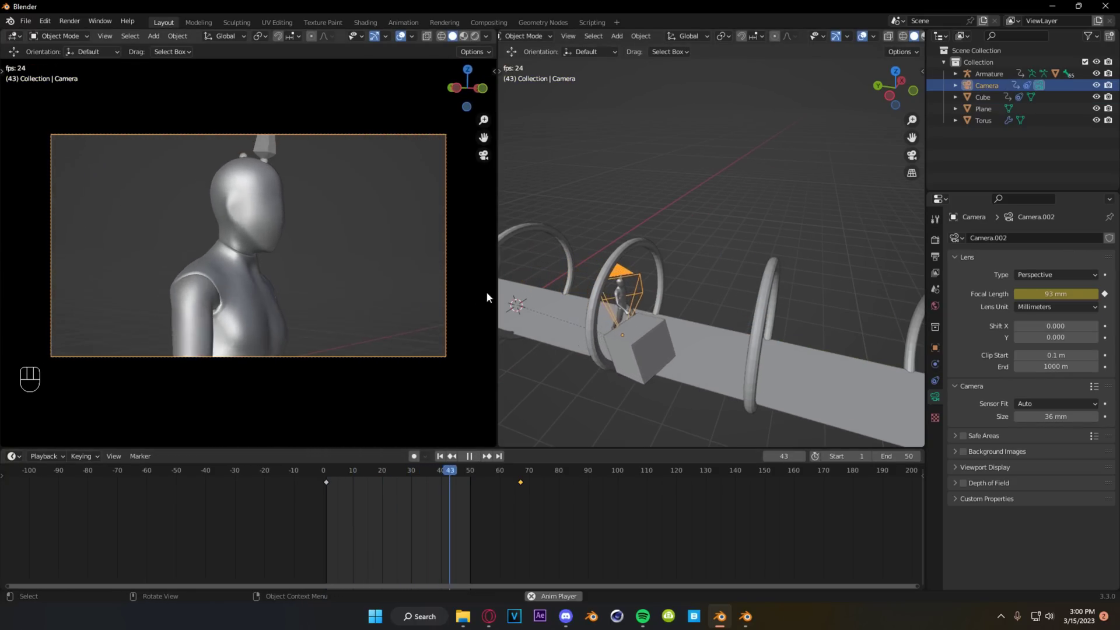
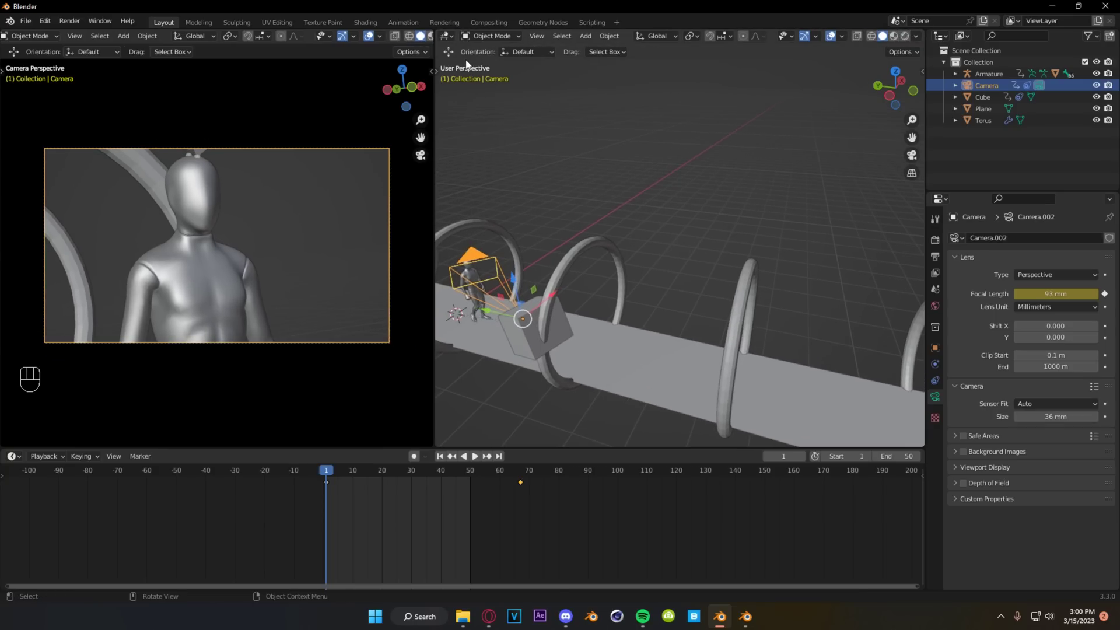
left_click(454, 43)
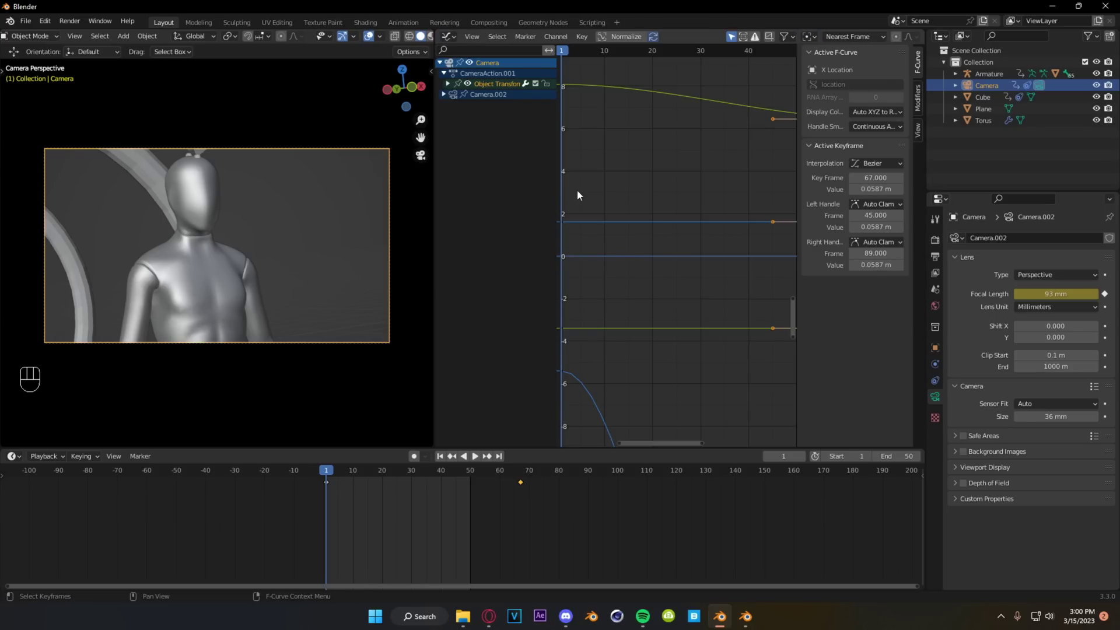
middle_click(688, 318)
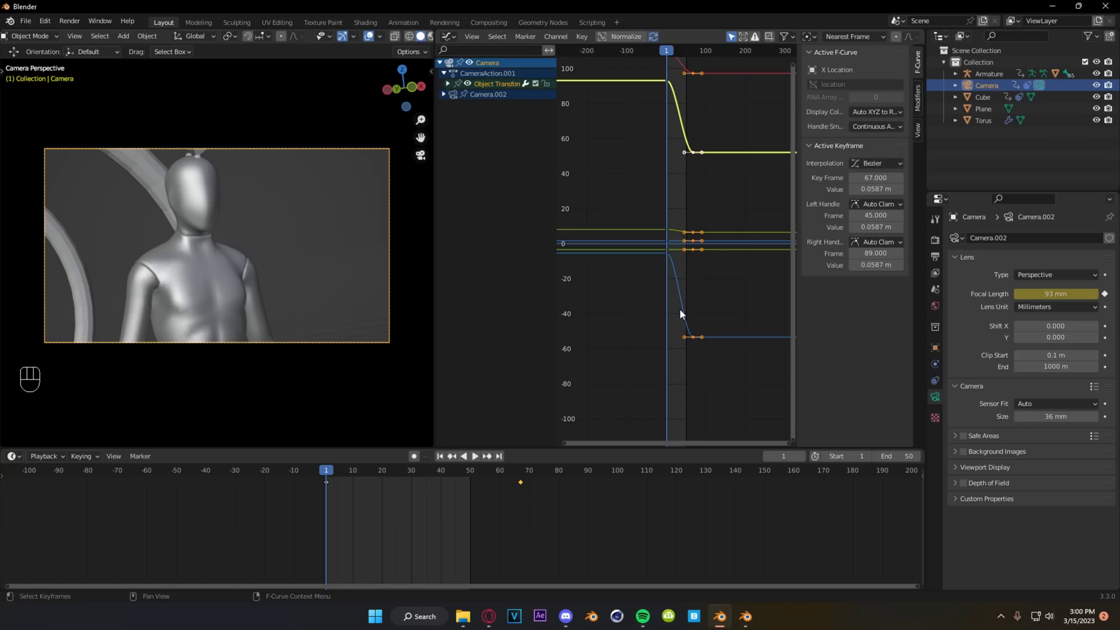
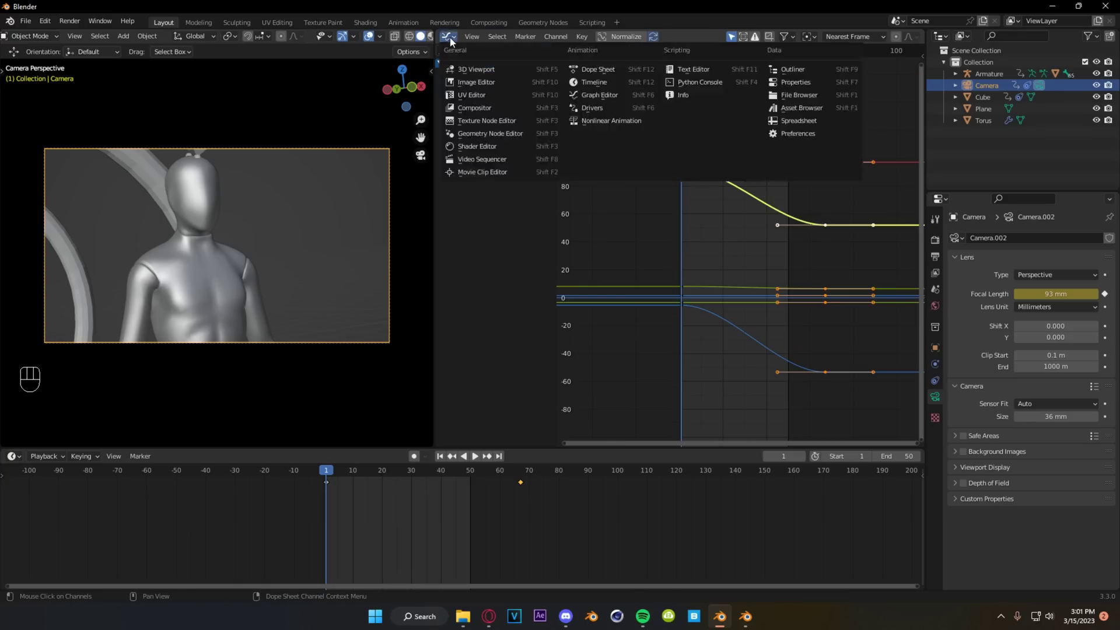
left_click_drag(482, 58, 479, 72)
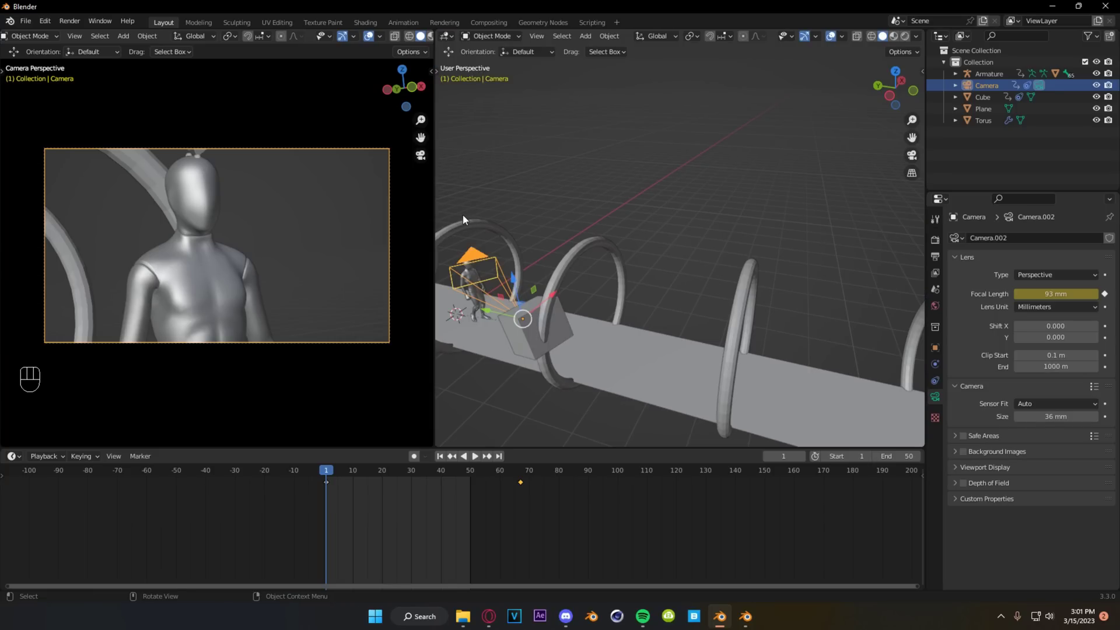